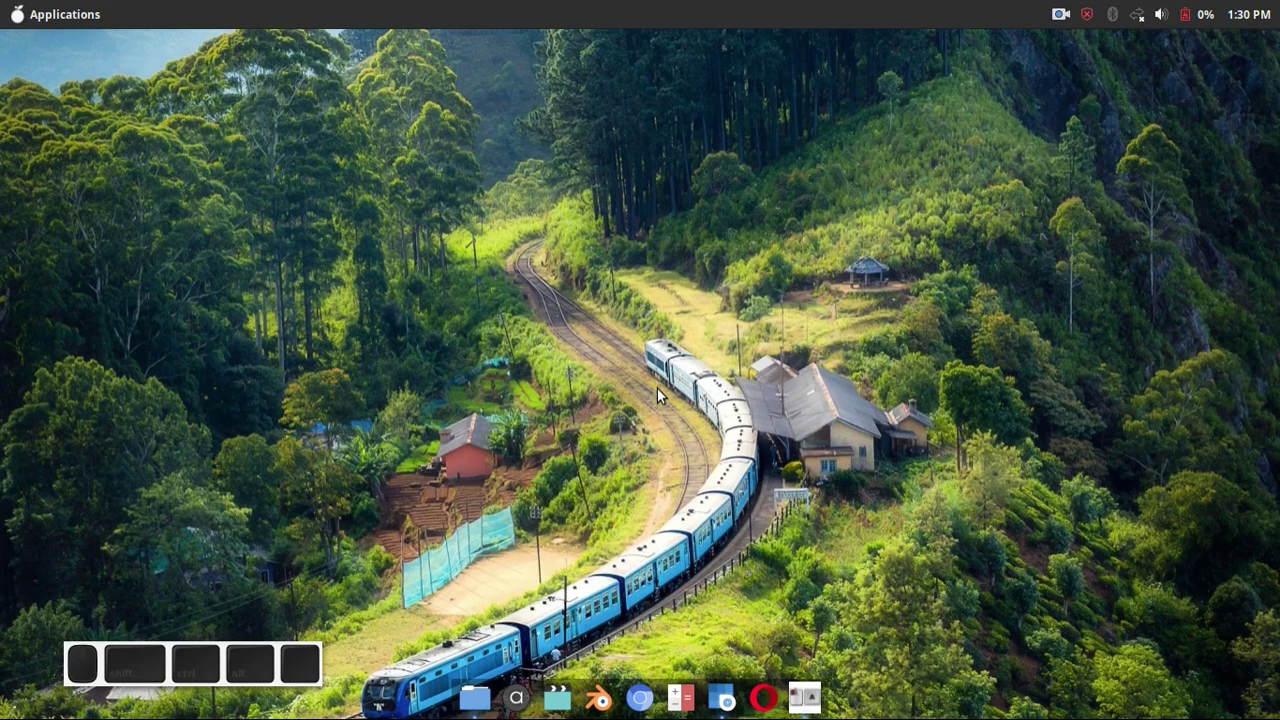
- Launch Inkscape from the applications menu and dismiss the welcome screen with a new document
click(59, 6)
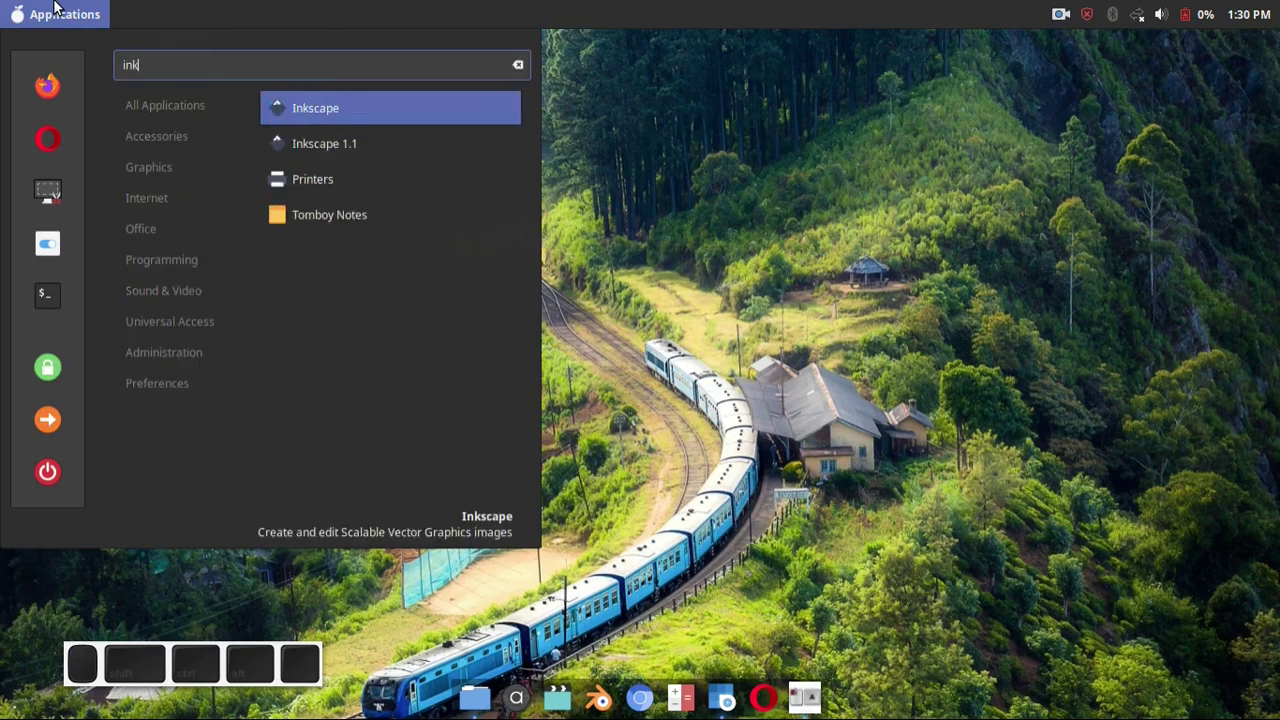
click(378, 152)
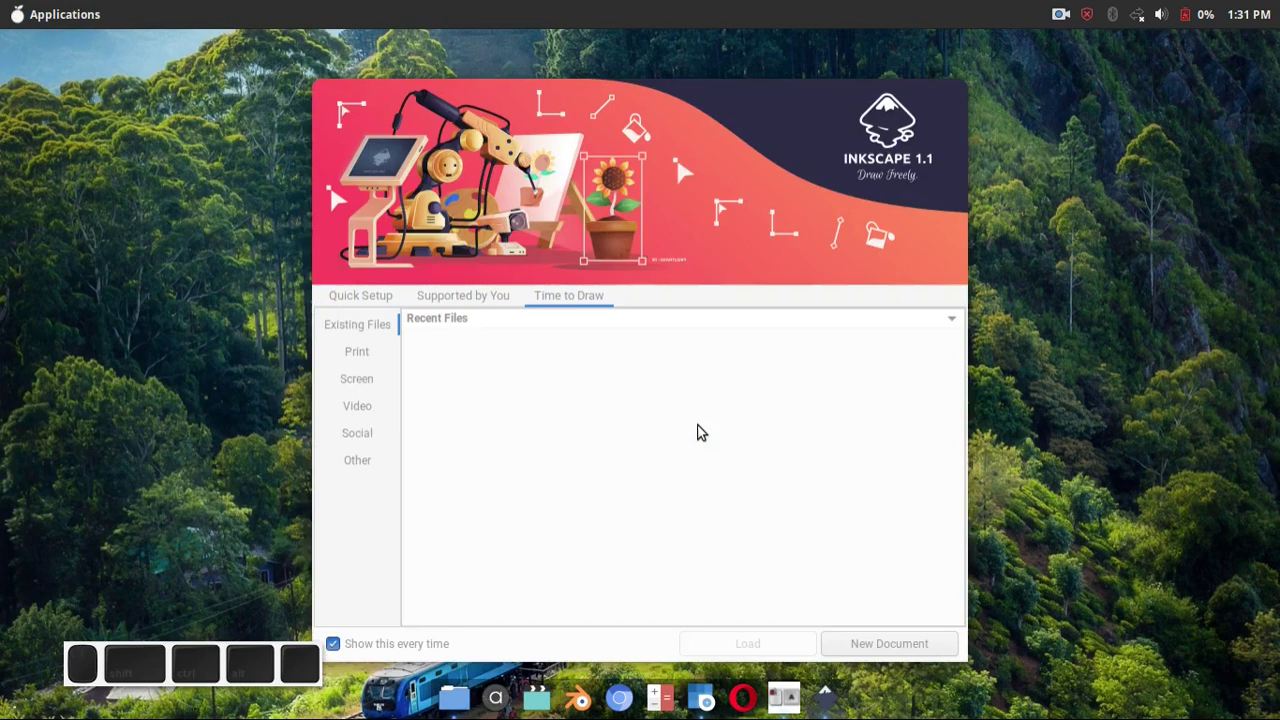
click(928, 652)
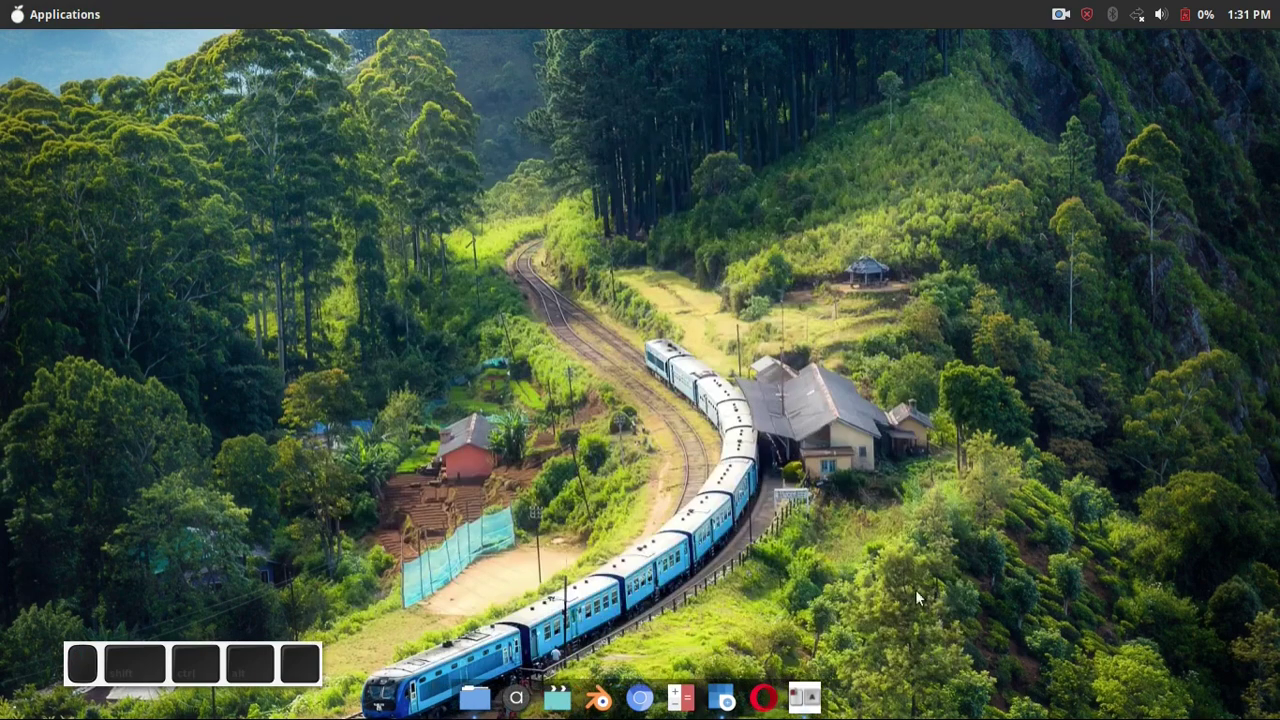
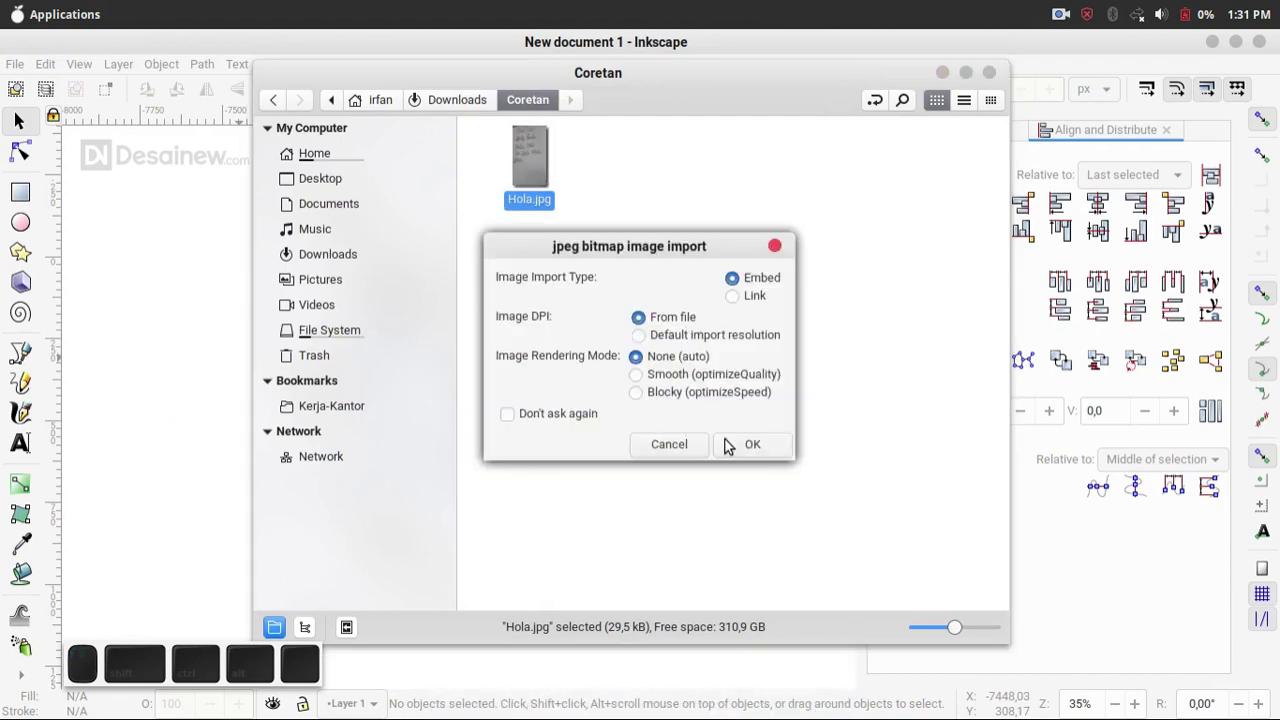
- Embed the imported Hola.jpg photo and fade its opacity to about 28% as a tracing reference
click(734, 451)
click(791, 322)
click(944, 84)
click(503, 381)
click(570, 400)
key(ctrl+shift+f)
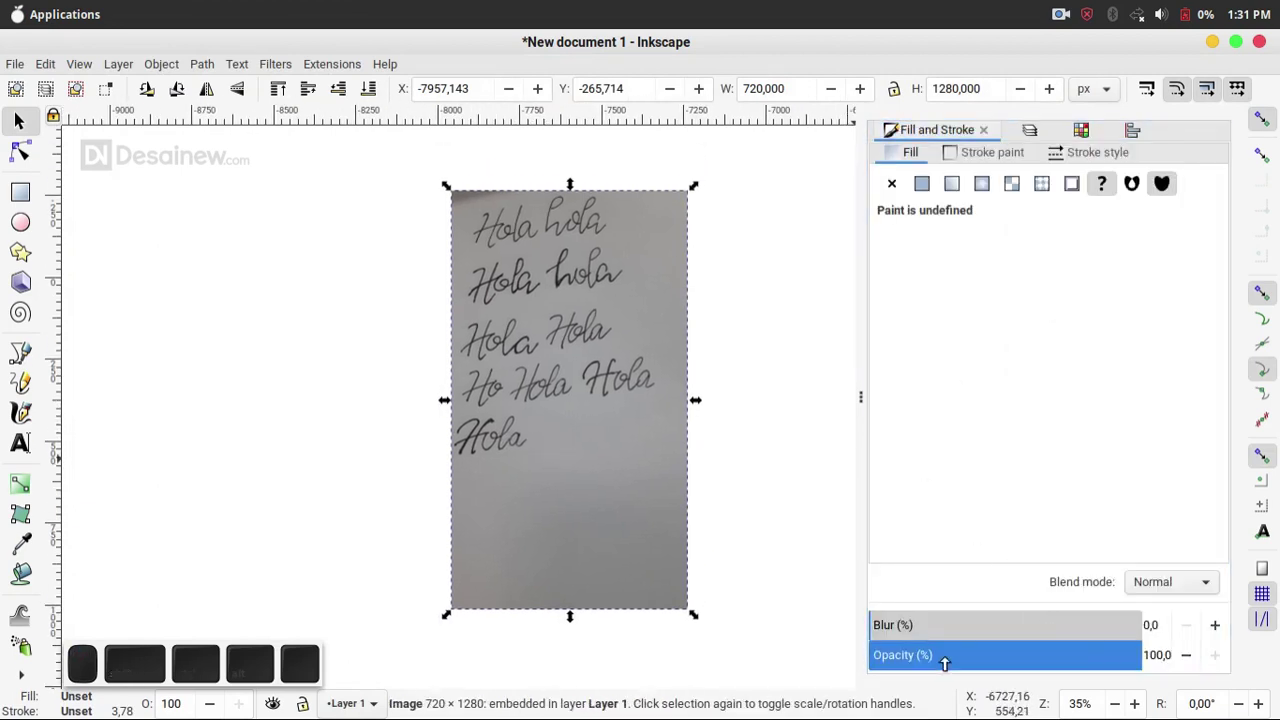
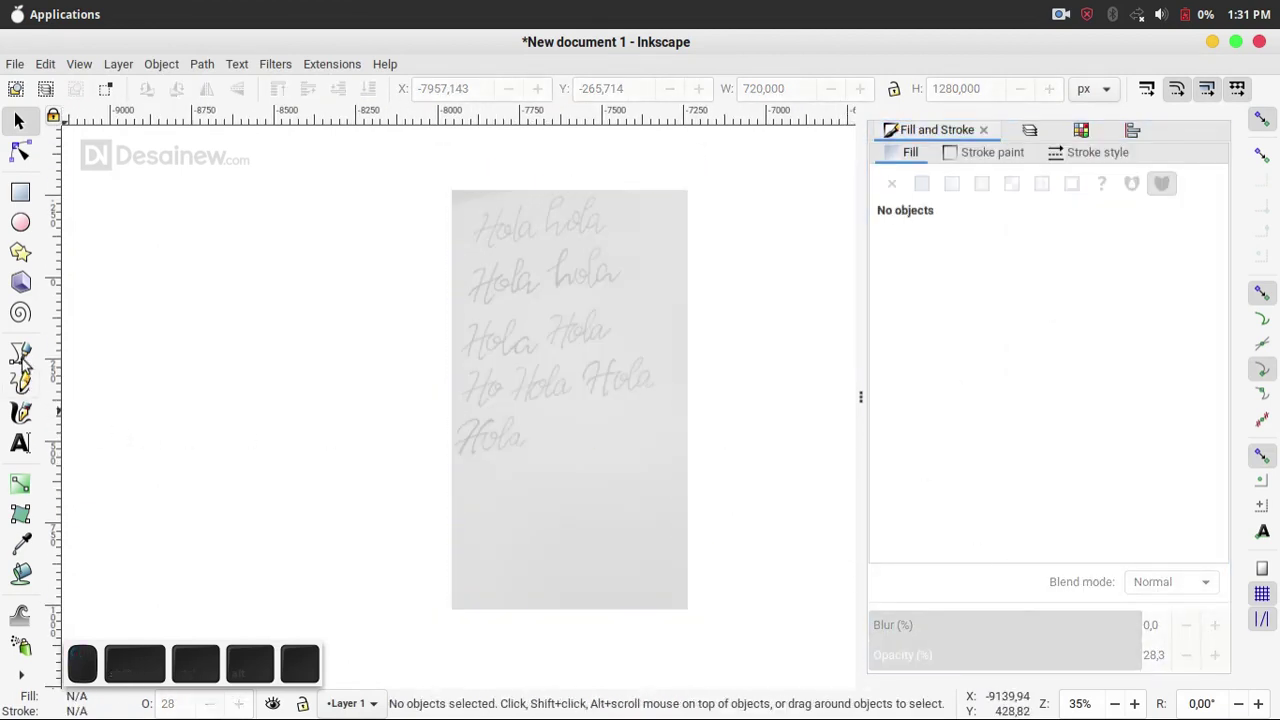
- Switch to the Bezier pen and zoom in on the H of one handwritten Hola
click(25, 353)
click(472, 382)
scroll(up, 3)
drag(405, 334, 425, 244)
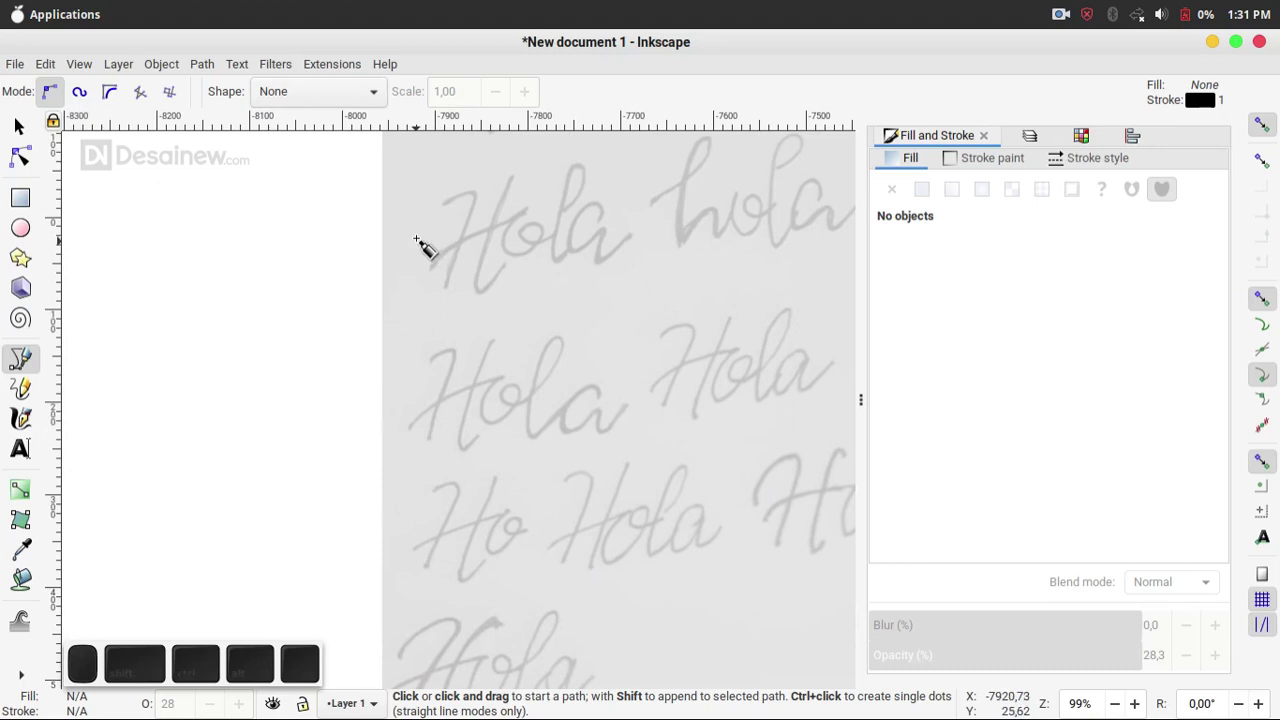
middle_click(422, 363)
scroll(up, 3)
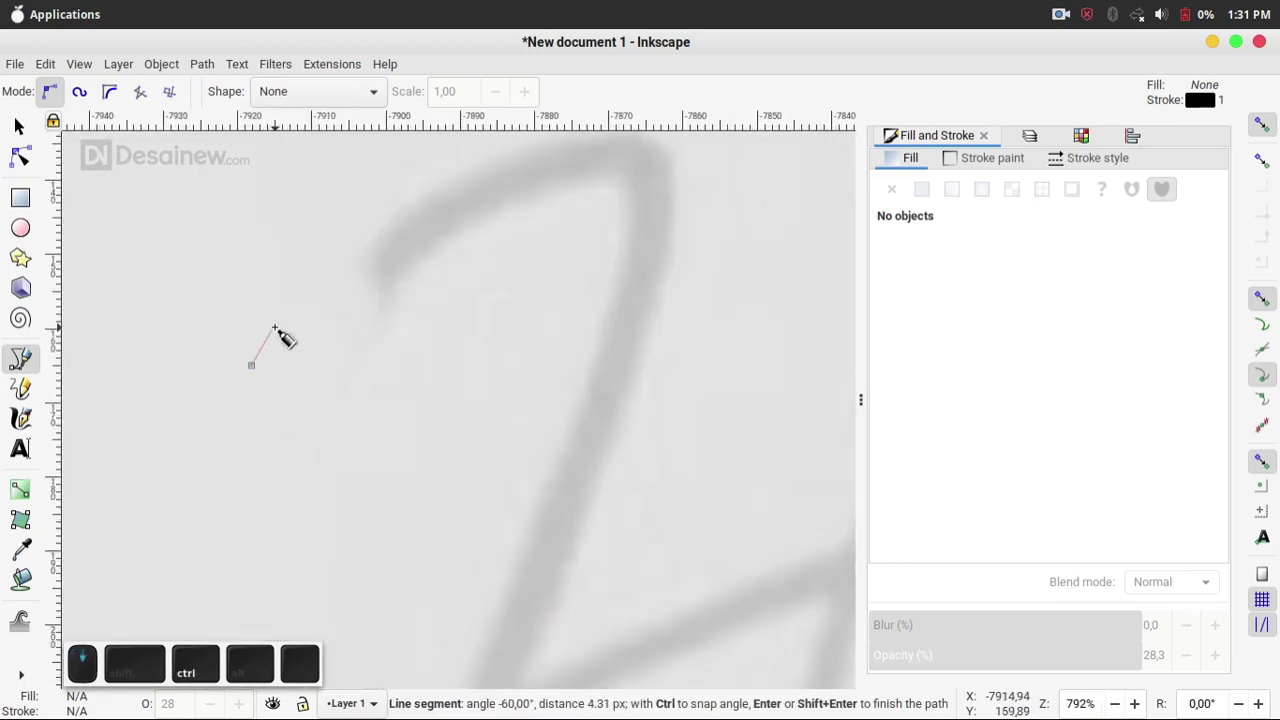
middle_click(537, 305)
scroll(down, 3)
middle_click(486, 489)
- Trace the H's two curved downstrokes as separate paths over the faded handwriting
click(448, 577)
drag(439, 581, 428, 565)
click(428, 563)
click(408, 452)
click(687, 186)
drag(671, 183, 593, 550)
click(559, 484)
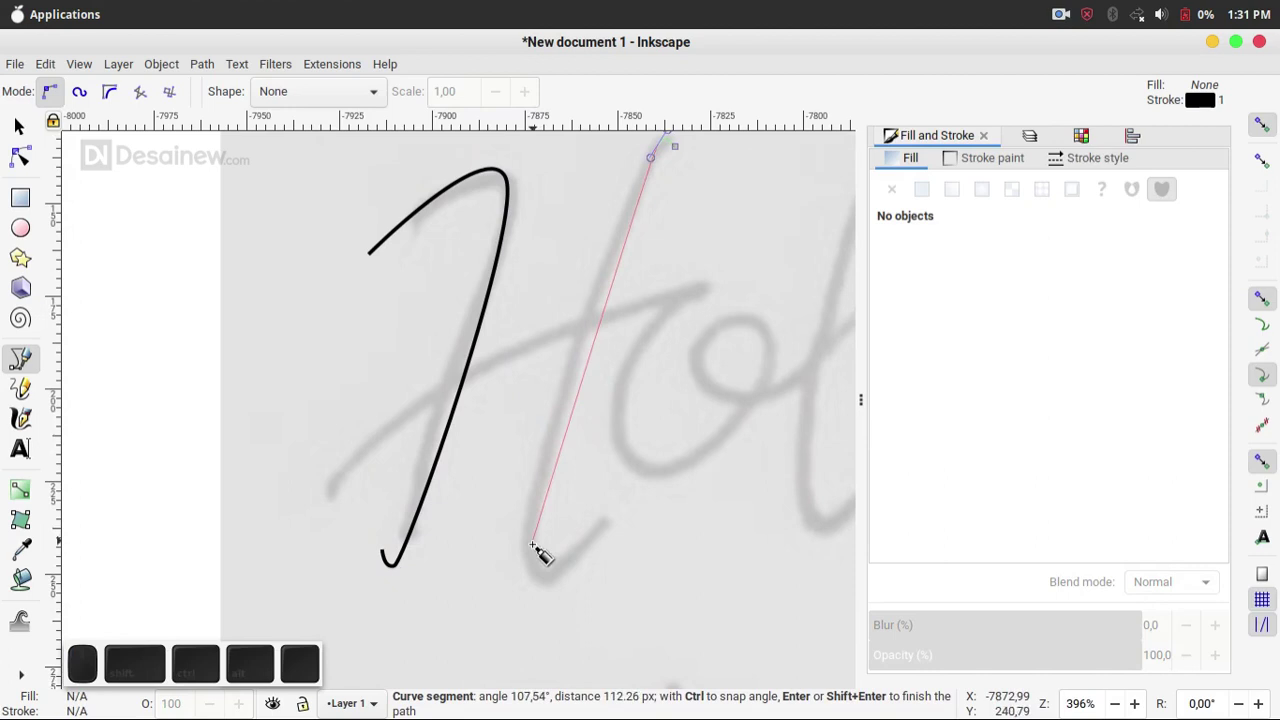
drag(543, 563, 621, 544)
click(645, 520)
click(542, 461)
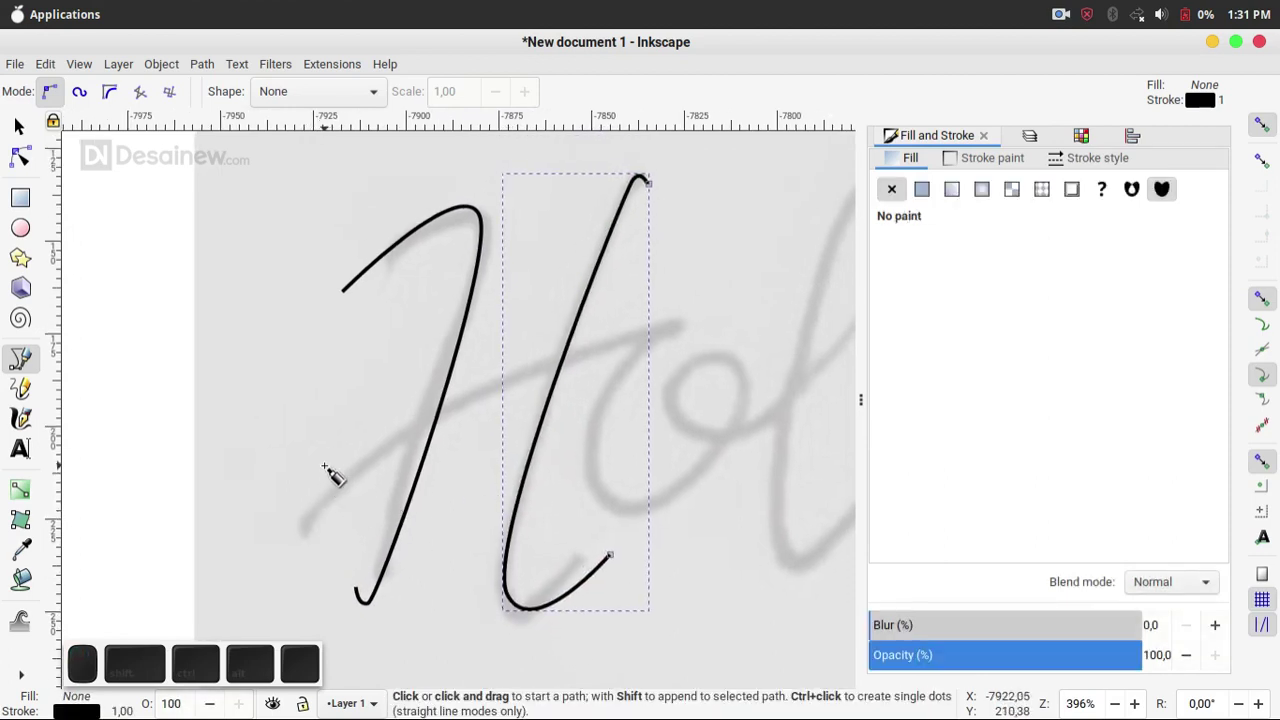
- Draw the H's curved crossbar from its left side toward its right end
click(321, 487)
click(516, 372)
key(ctrl+z)
drag(389, 436, 415, 420)
key(ctrl+z)
drag(418, 423, 669, 344)
- End the crossbar and trace the o's loop from the crossbar's end along the handwriting
click(667, 331)
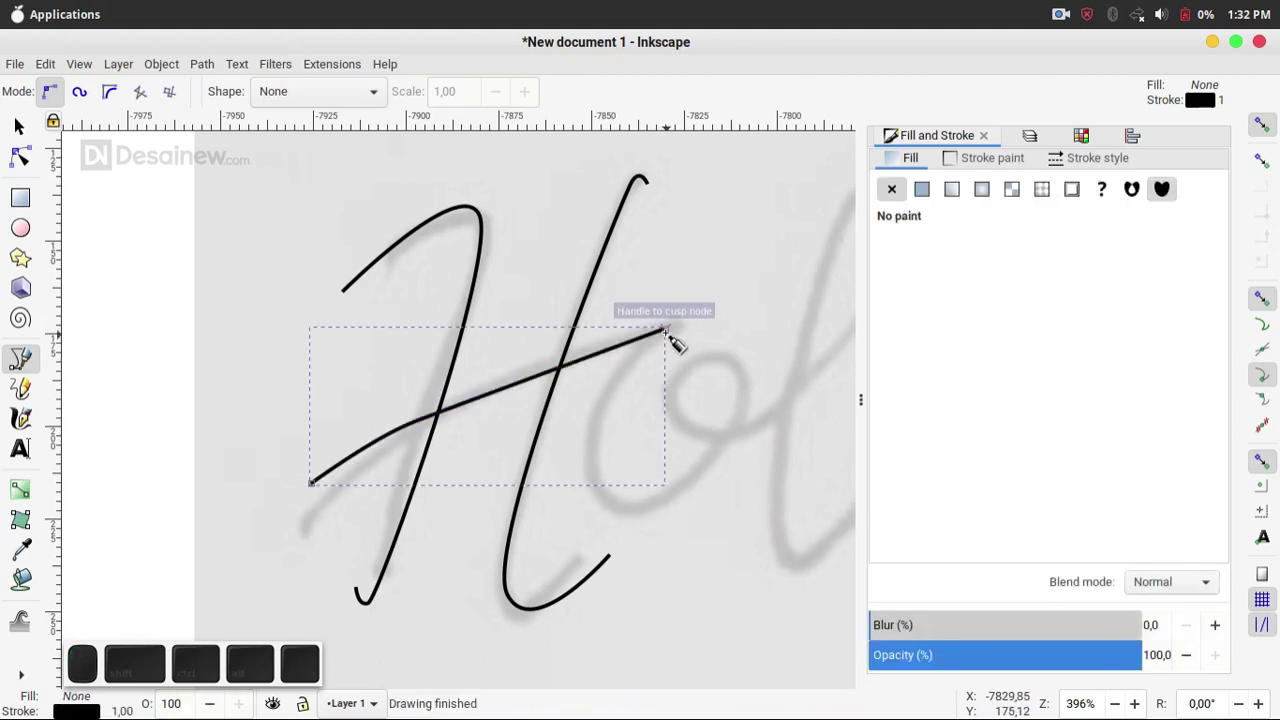
click(669, 329)
drag(597, 470, 602, 456)
key(ctrl+z)
drag(601, 443, 644, 504)
scroll(up, 3)
click(703, 501)
scroll(up, 3)
drag(691, 405, 614, 422)
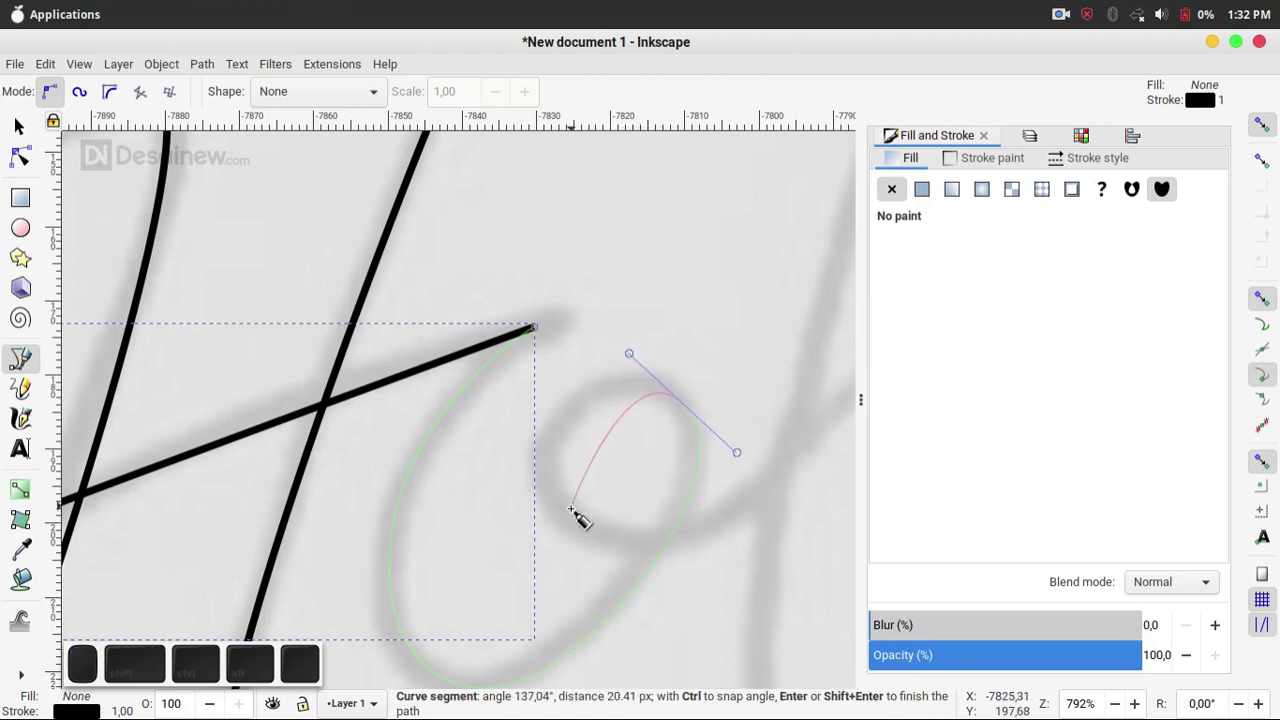
drag(592, 527, 576, 514)
- Shape the o's tail exiting toward the l and finish the o stroke
key(ctrl+z)
drag(563, 502, 748, 541)
click(768, 497)
click(778, 491)
scroll(down, 3)
click(579, 548)
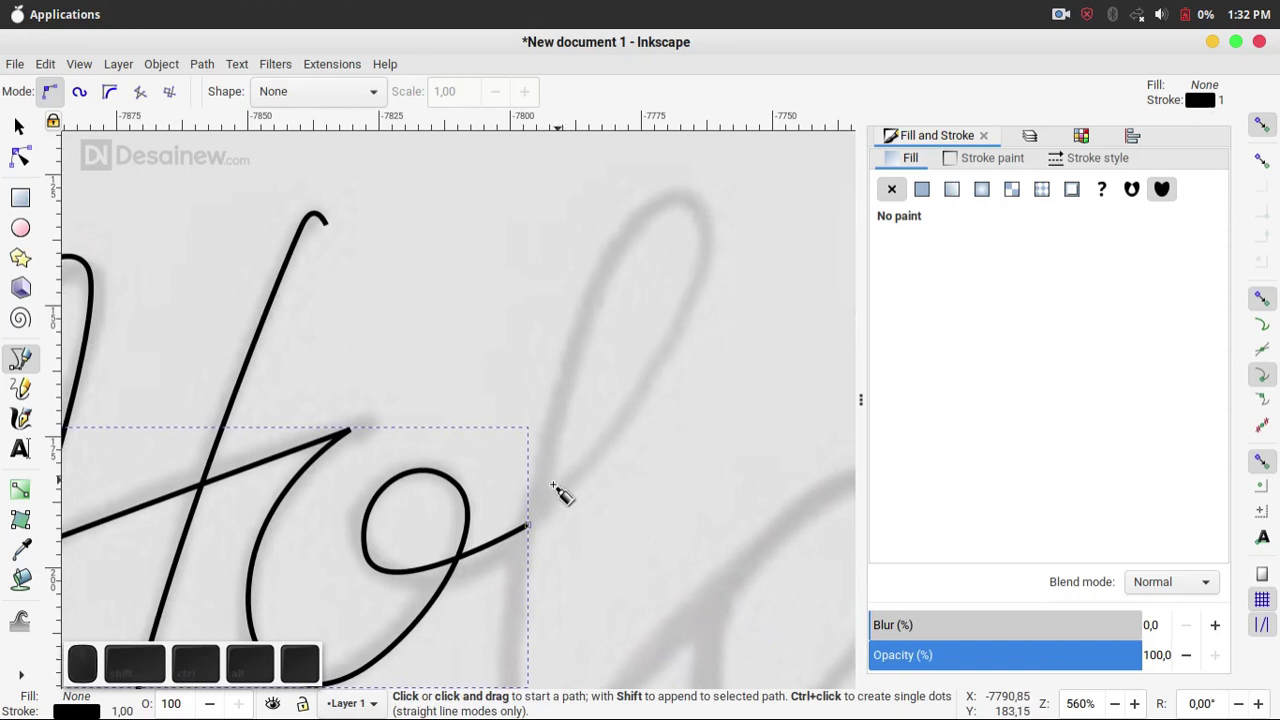
- Trace the tall looped l from its base up around the top loop and back down
click(555, 504)
click(657, 366)
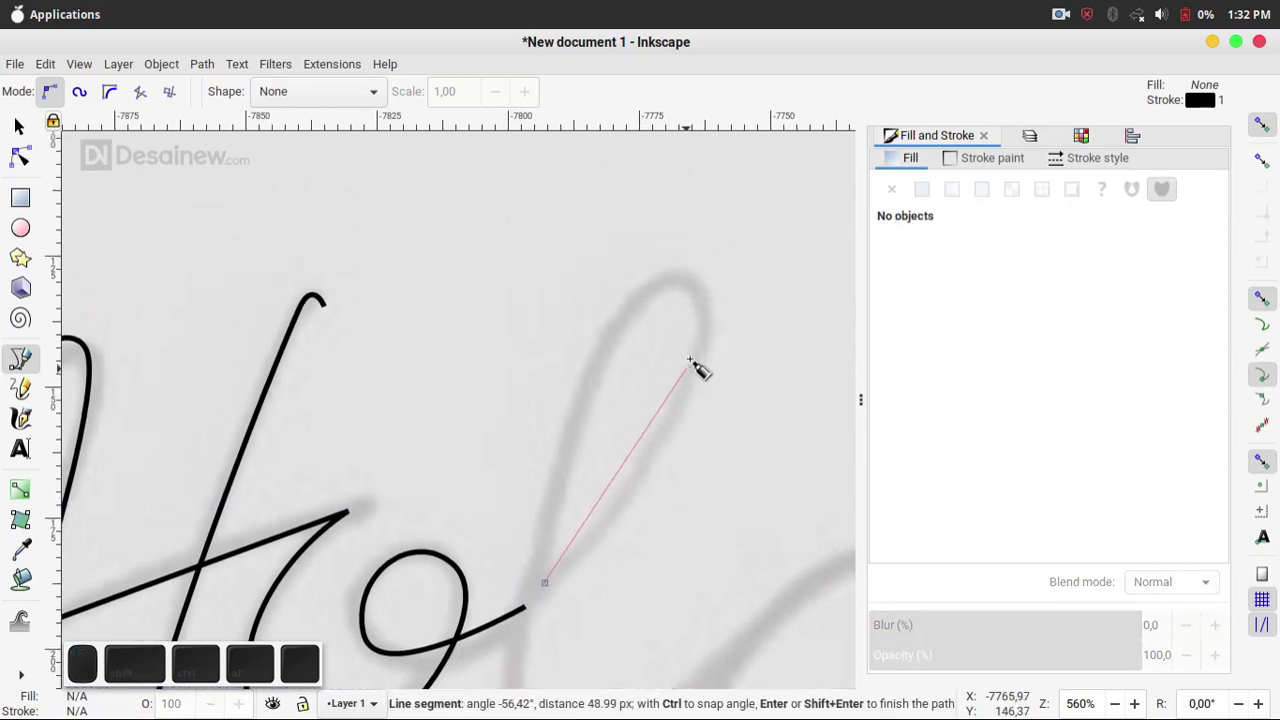
drag(700, 377, 607, 356)
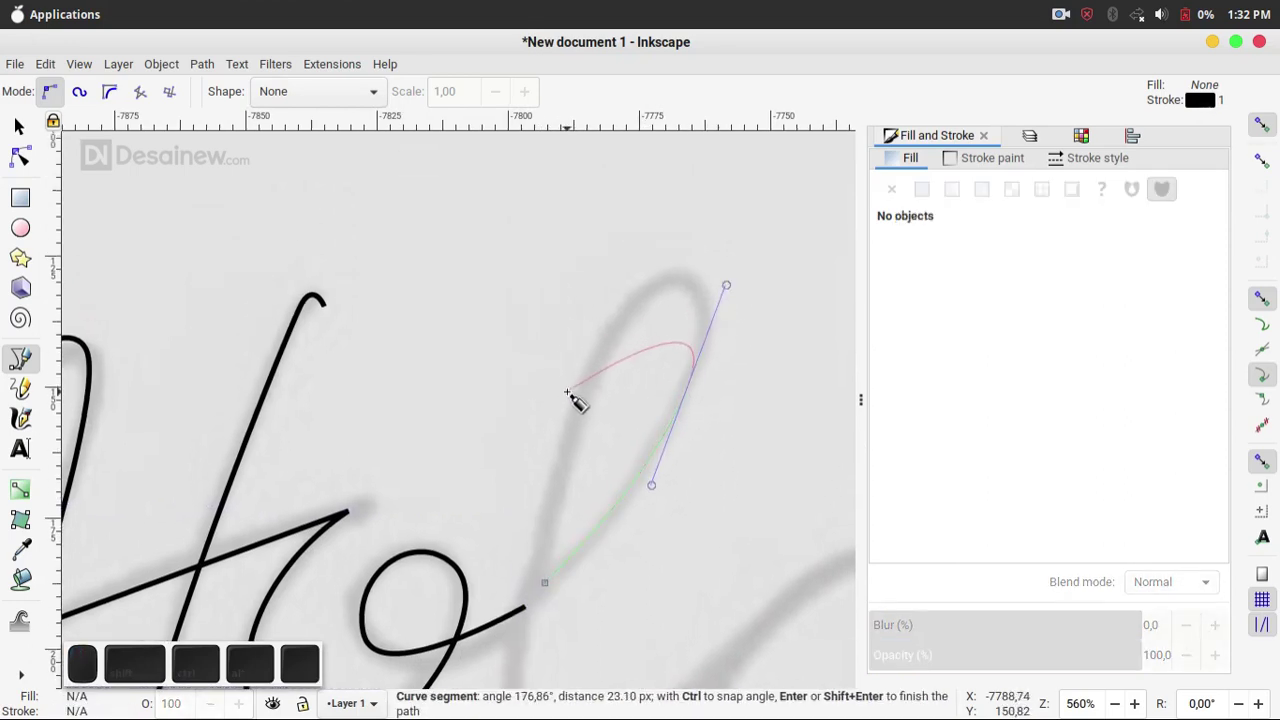
drag(604, 362, 579, 400)
drag(589, 569, 722, 457)
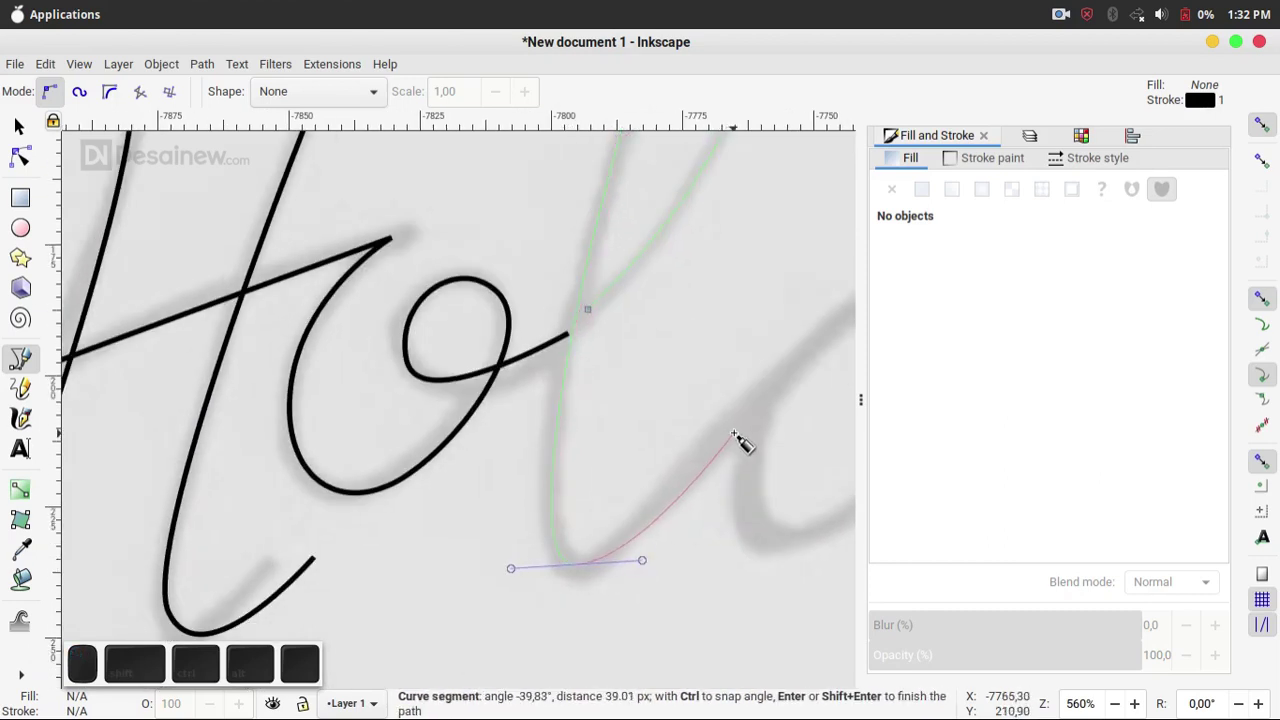
click(743, 434)
click(739, 420)
- Trace the a's round body, upstroke and trailing flick to complete the word
middle_click(711, 455)
drag(722, 434, 707, 497)
middle_click(707, 497)
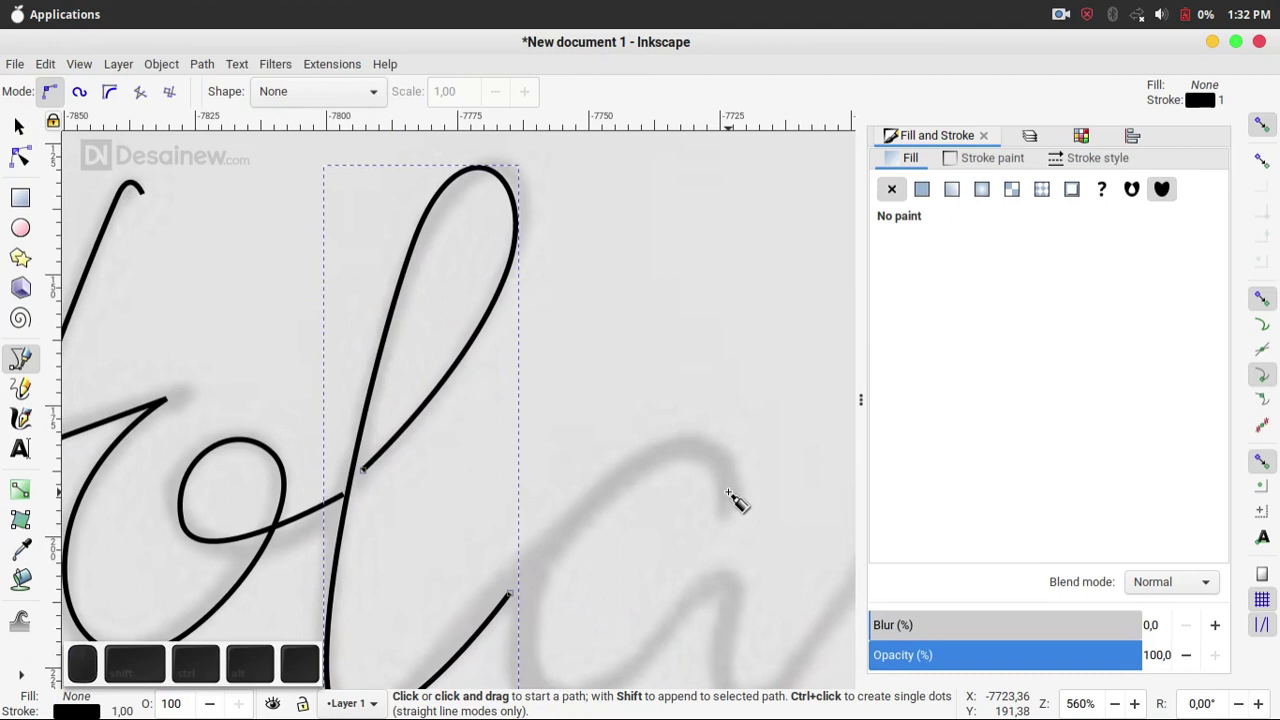
click(738, 494)
click(701, 433)
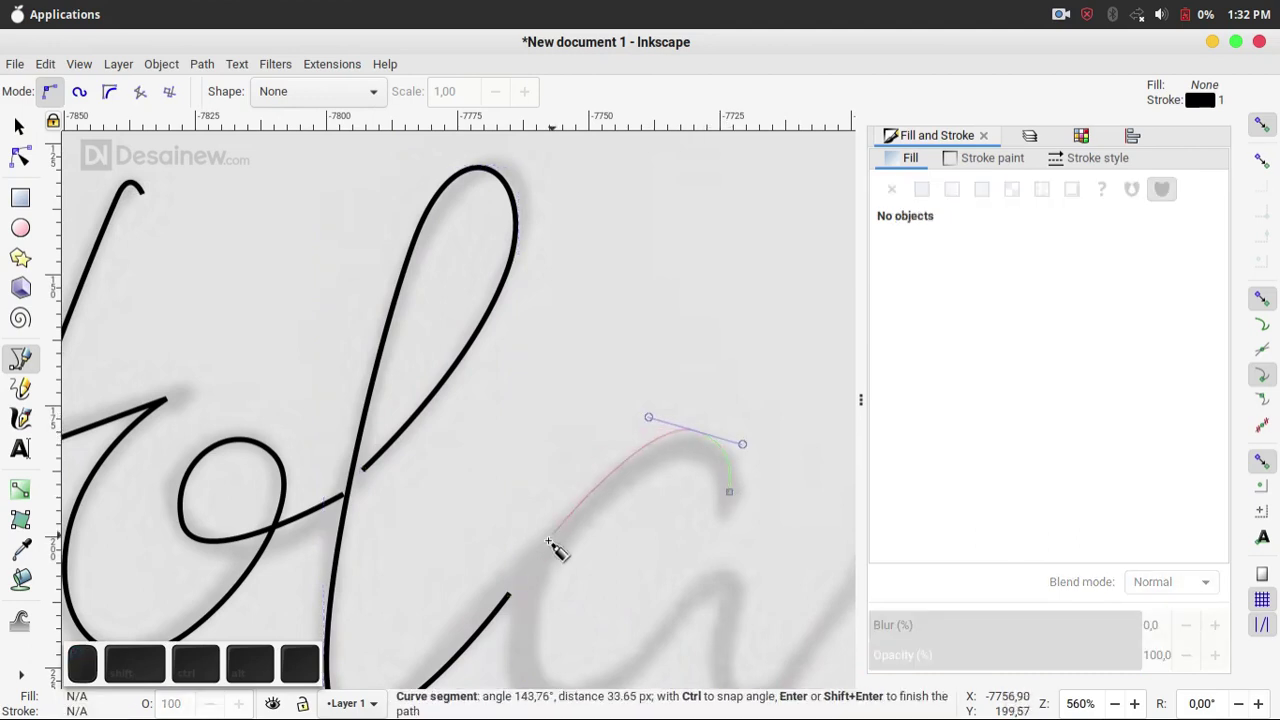
drag(531, 638, 508, 440)
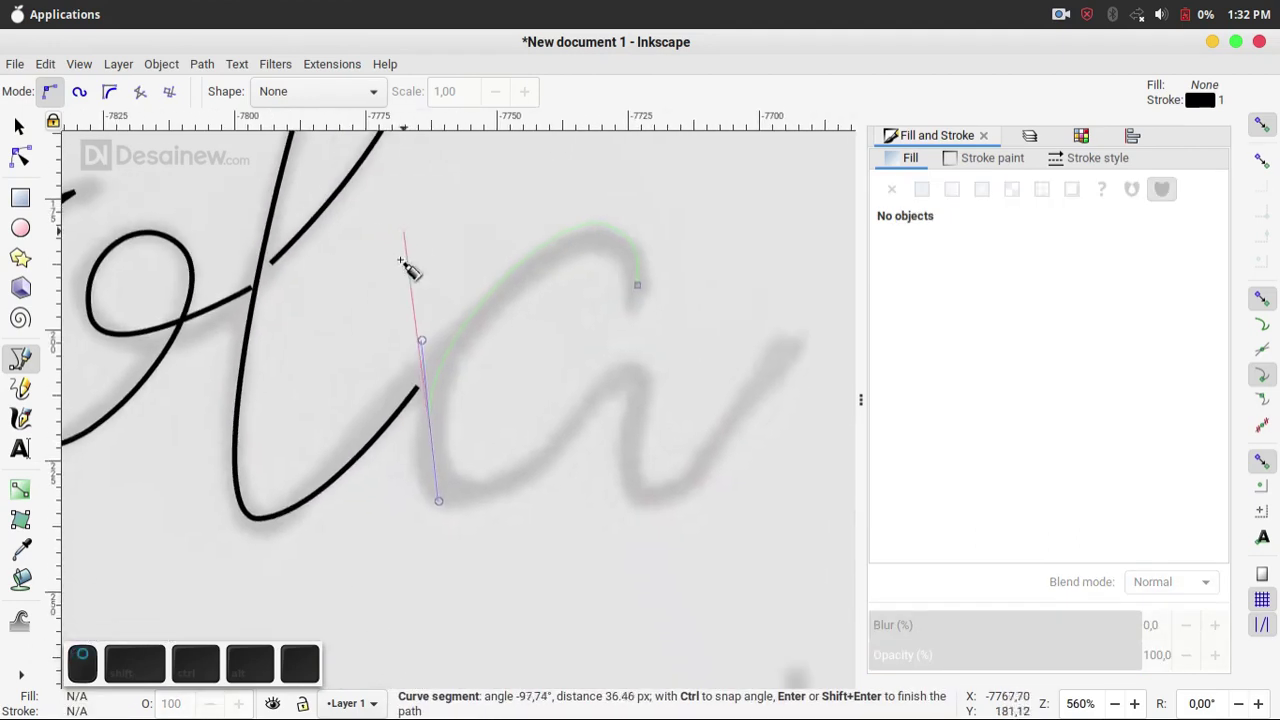
scroll(up, 3)
click(657, 387)
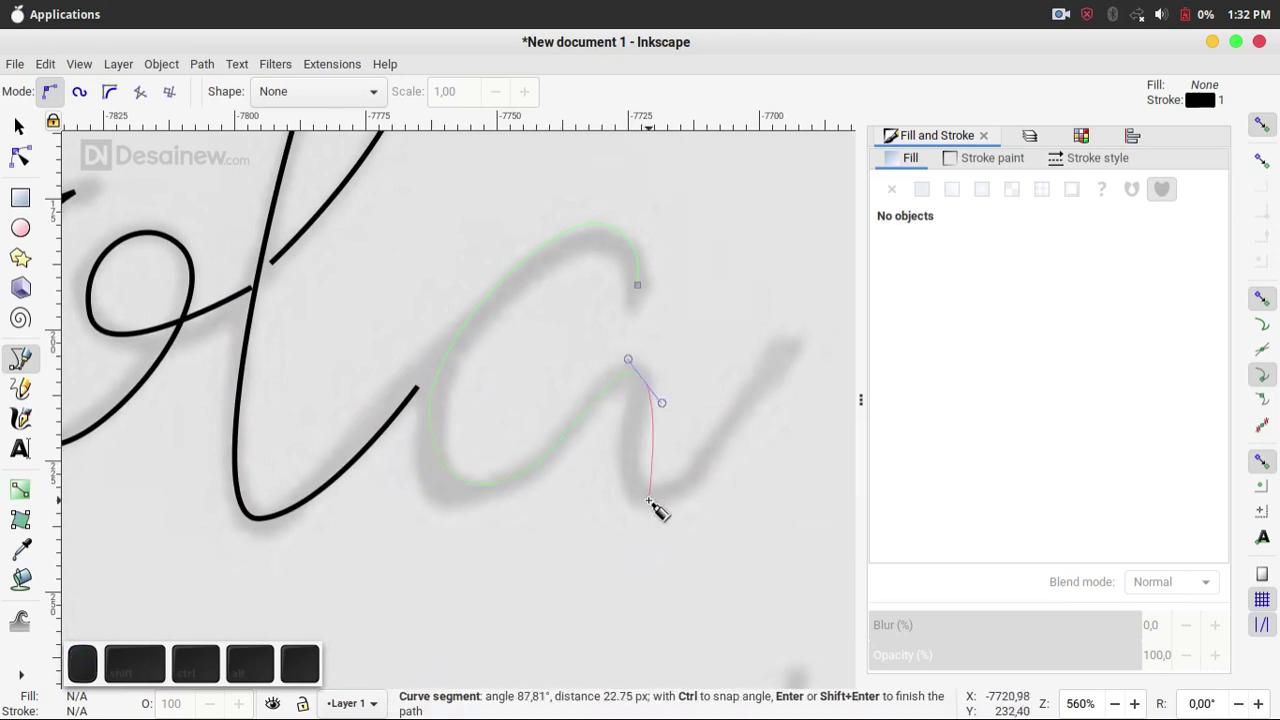
click(676, 497)
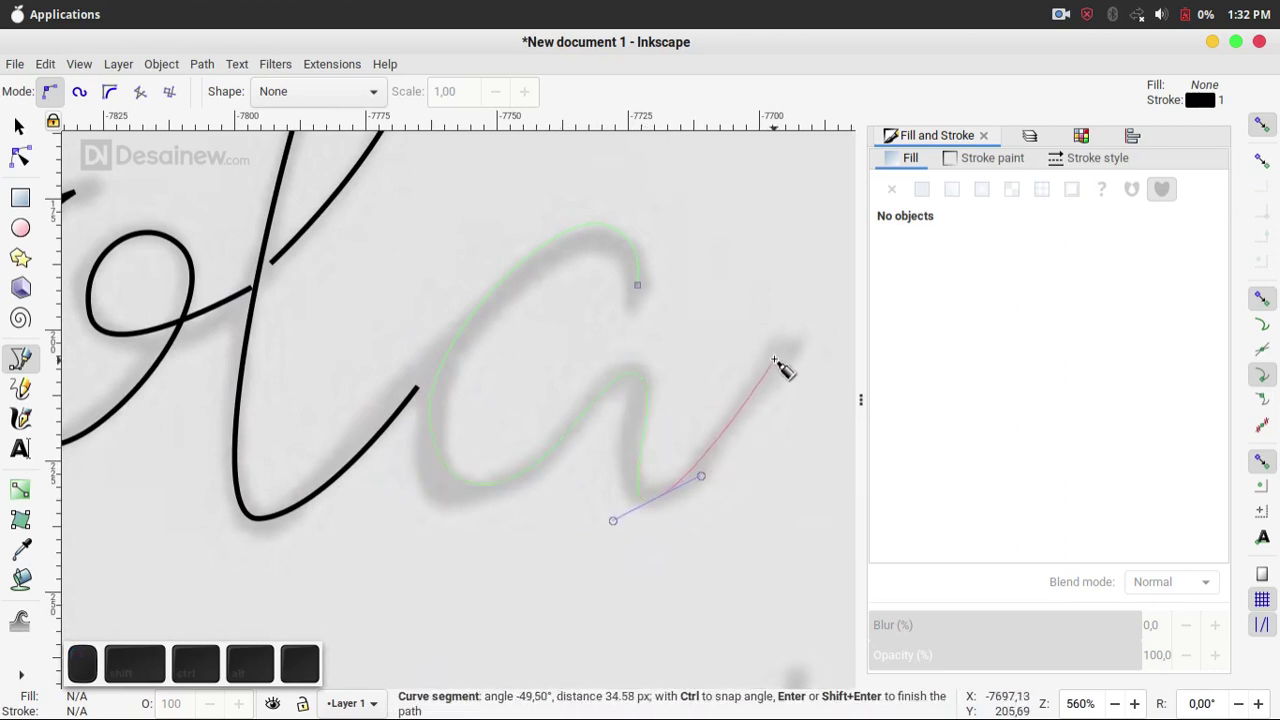
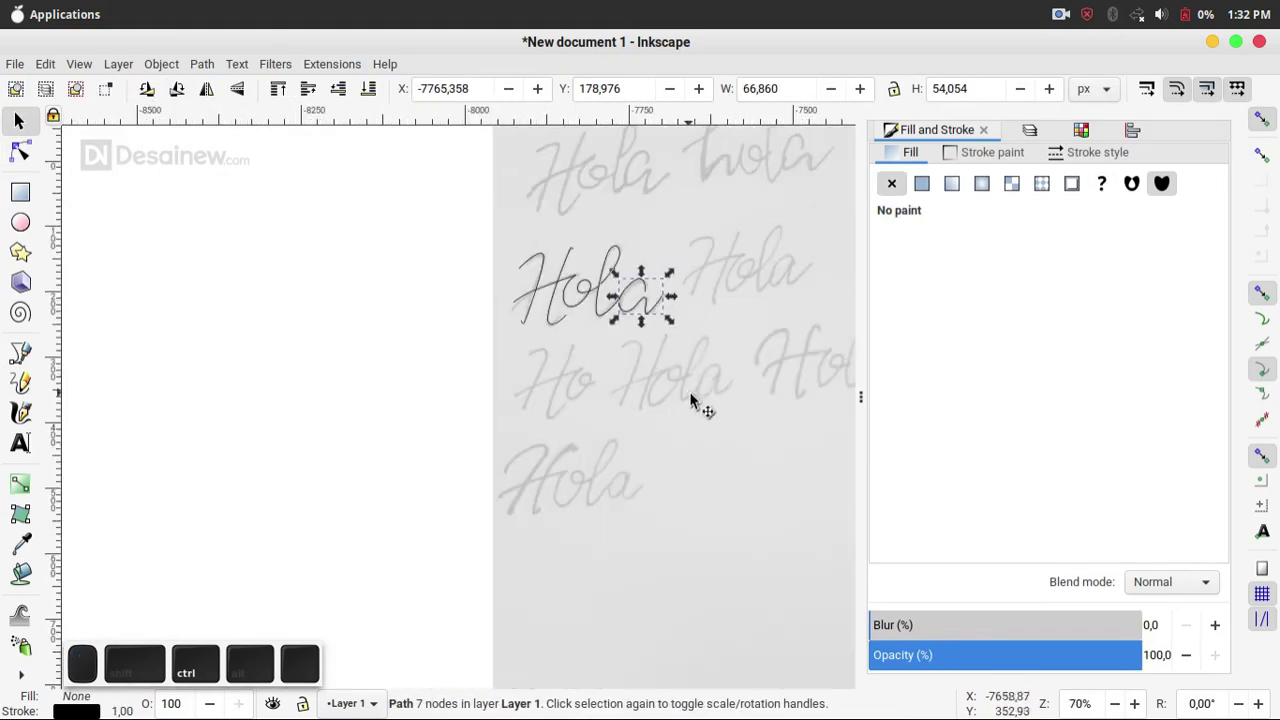
- Delete the faded reference photo, leaving only the traced Hola strokes
scroll(down, 3)
click(692, 406)
key(Delete)
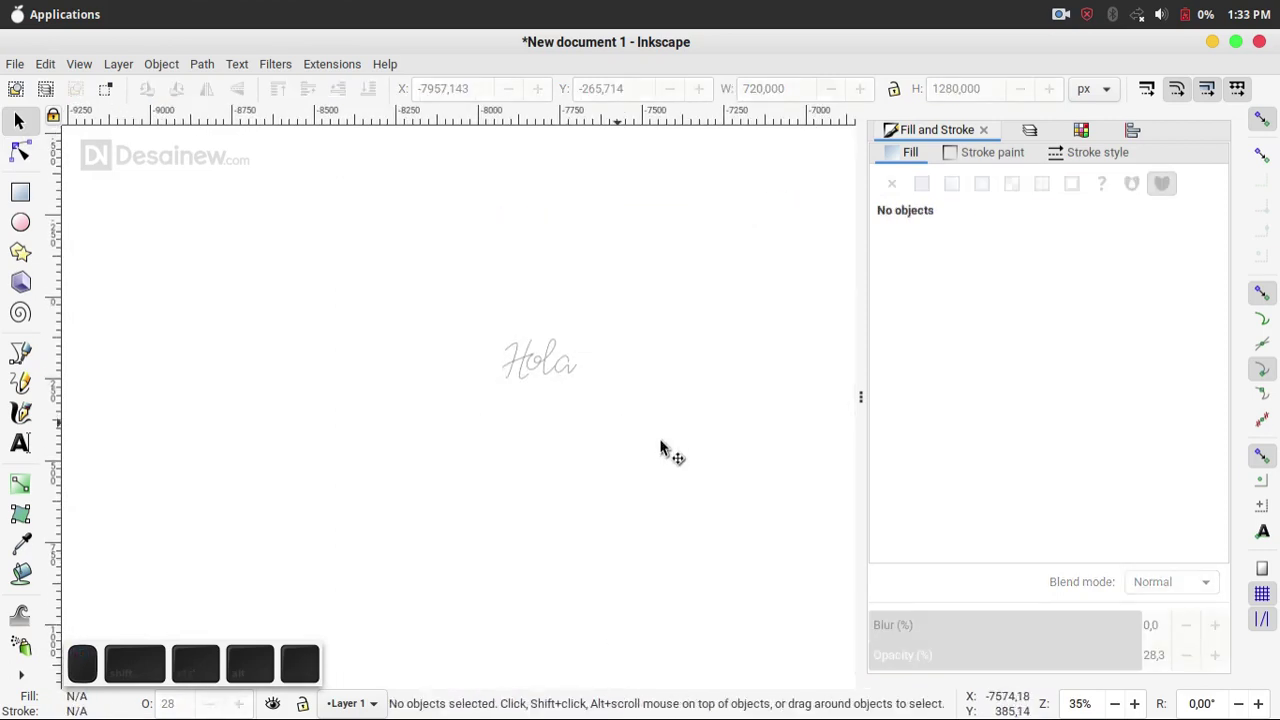
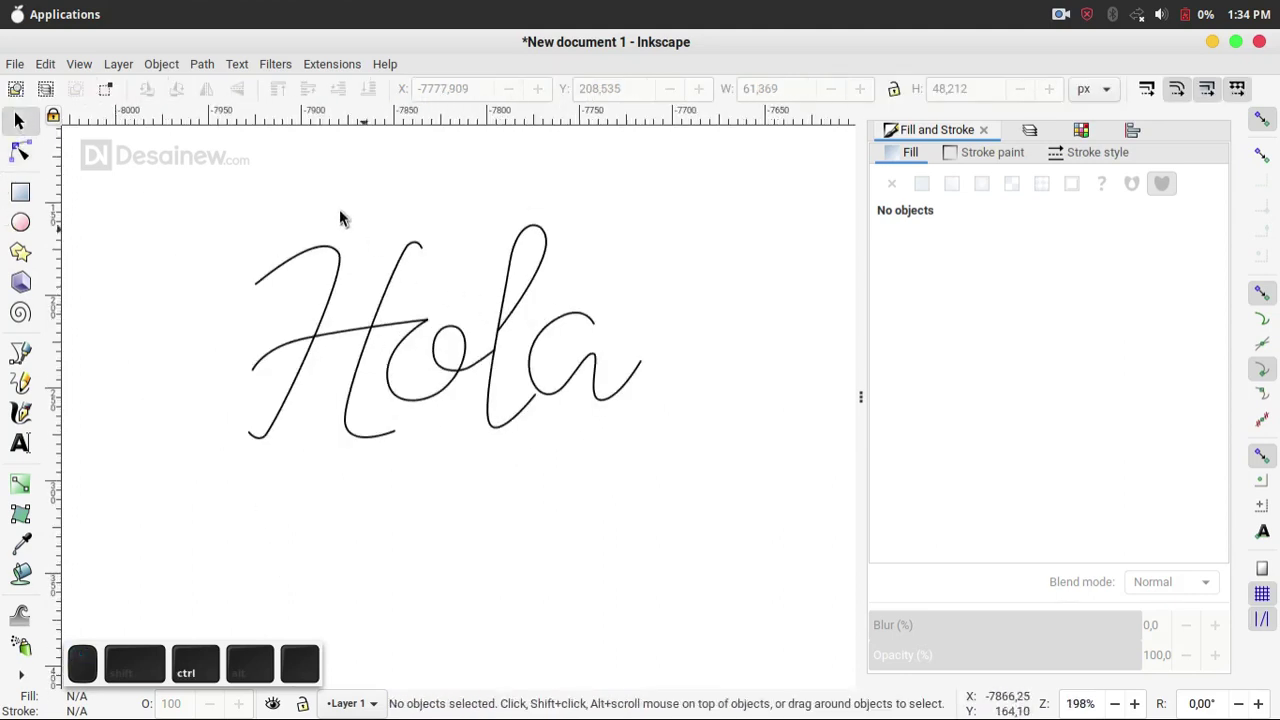
- Group the six Hola strokes and enlarge them proportionally to roughly 2450 px wide
drag(371, 239, 204, 215)
click(299, 225)
click(401, 379)
key(ctrl+g)
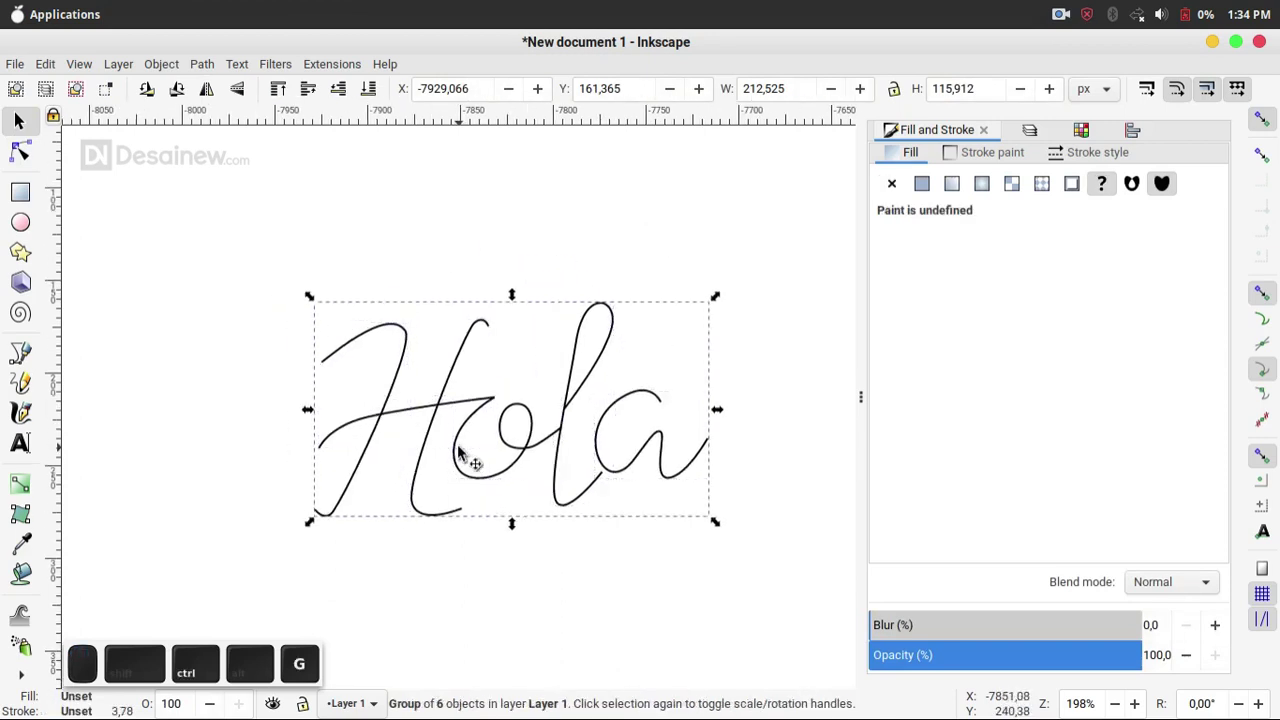
click(905, 94)
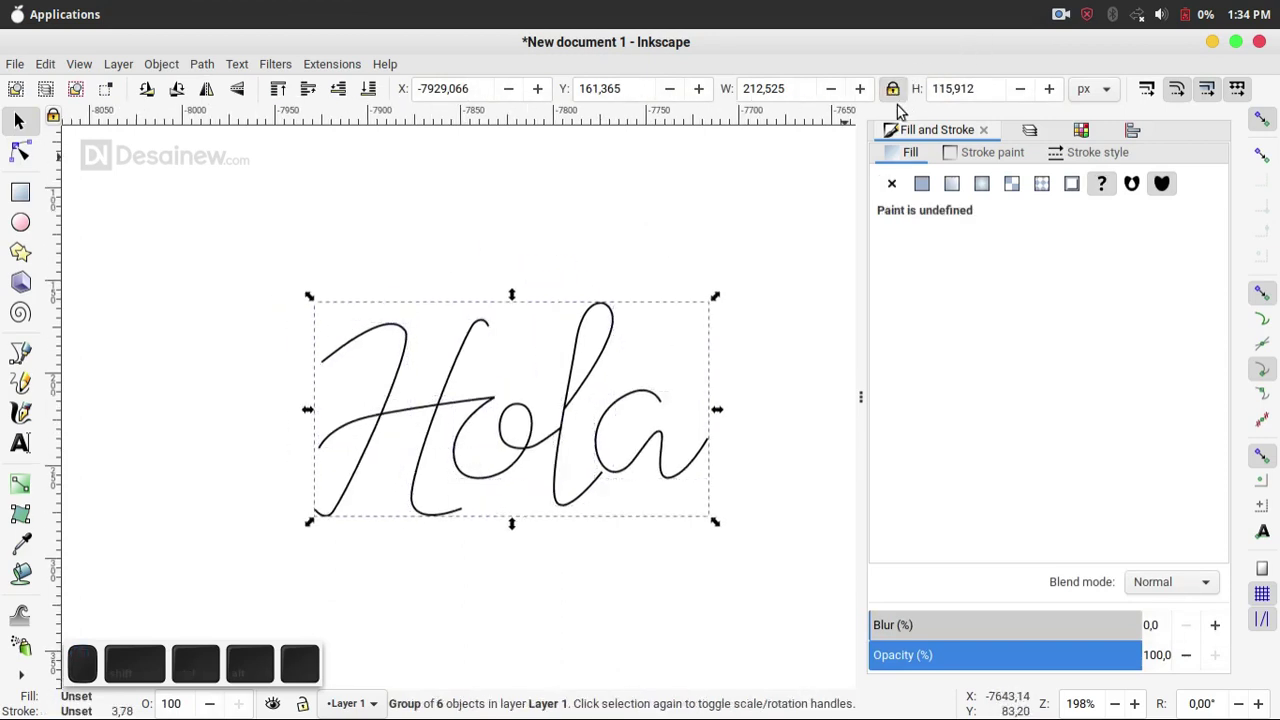
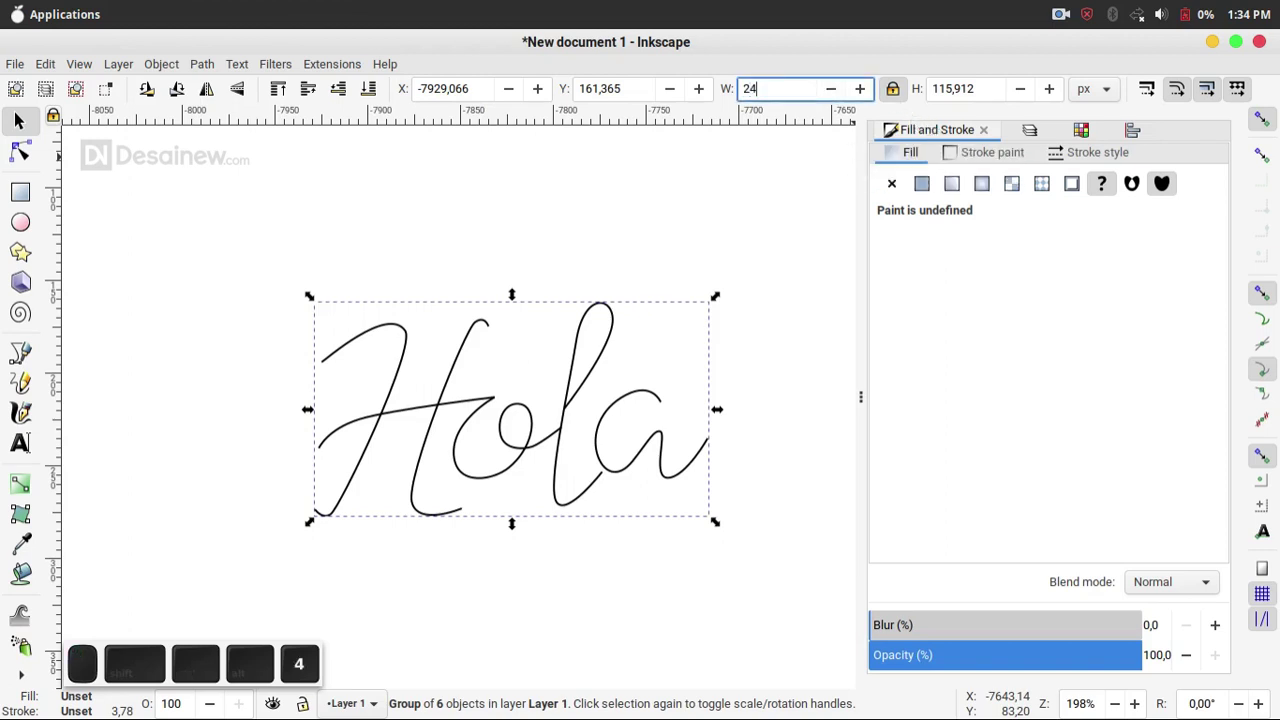
key(5)
key(0)
key(Return)
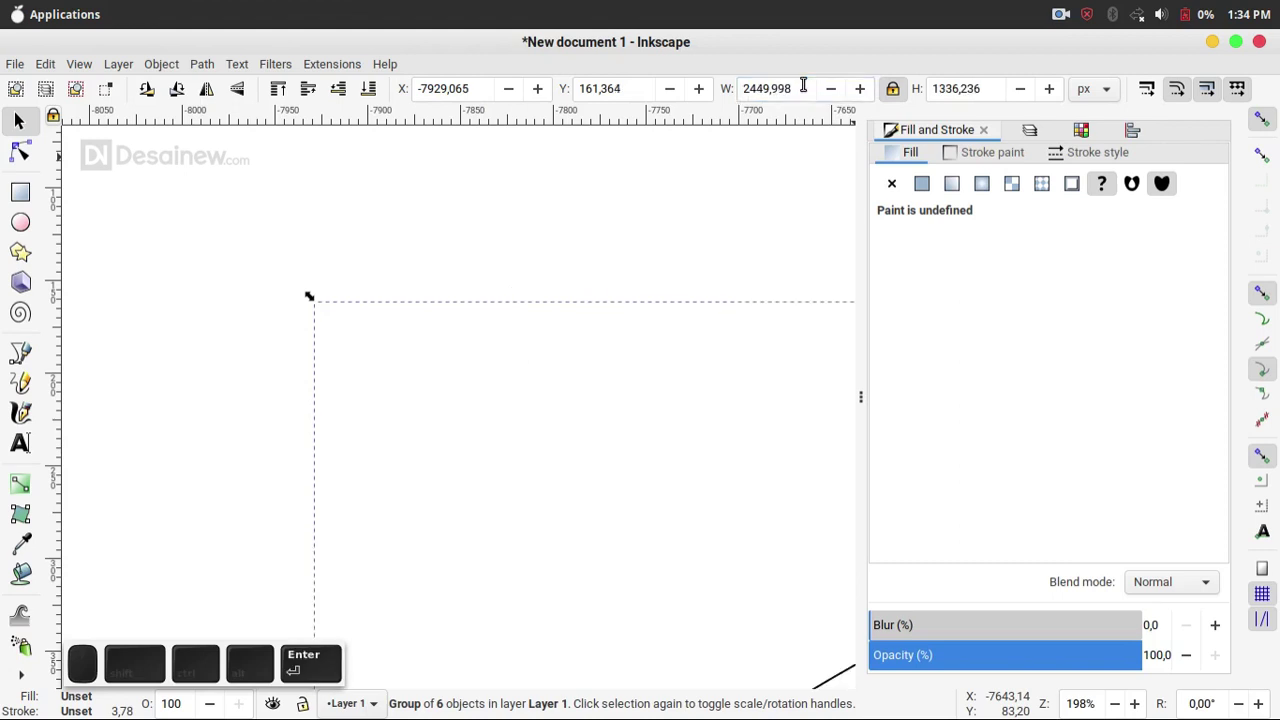
- Round the grouped lettering's height to 1335 px
scroll(down, 3)
middle_click(584, 500)
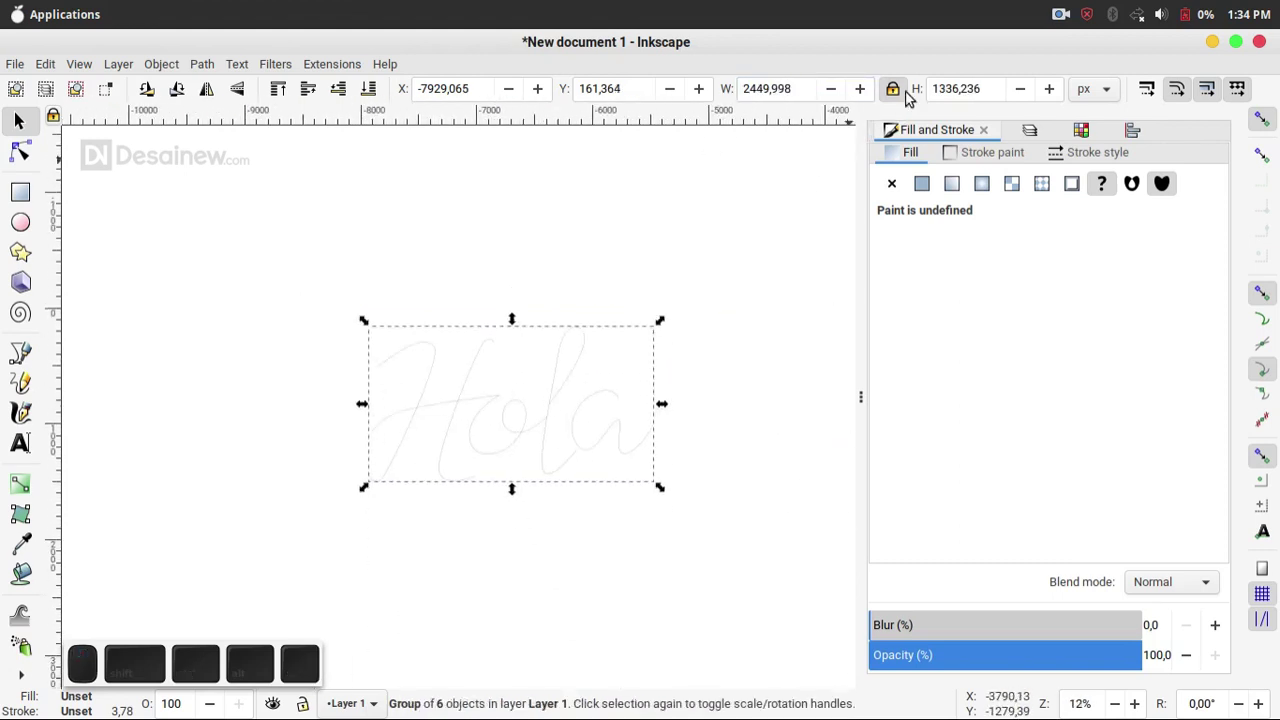
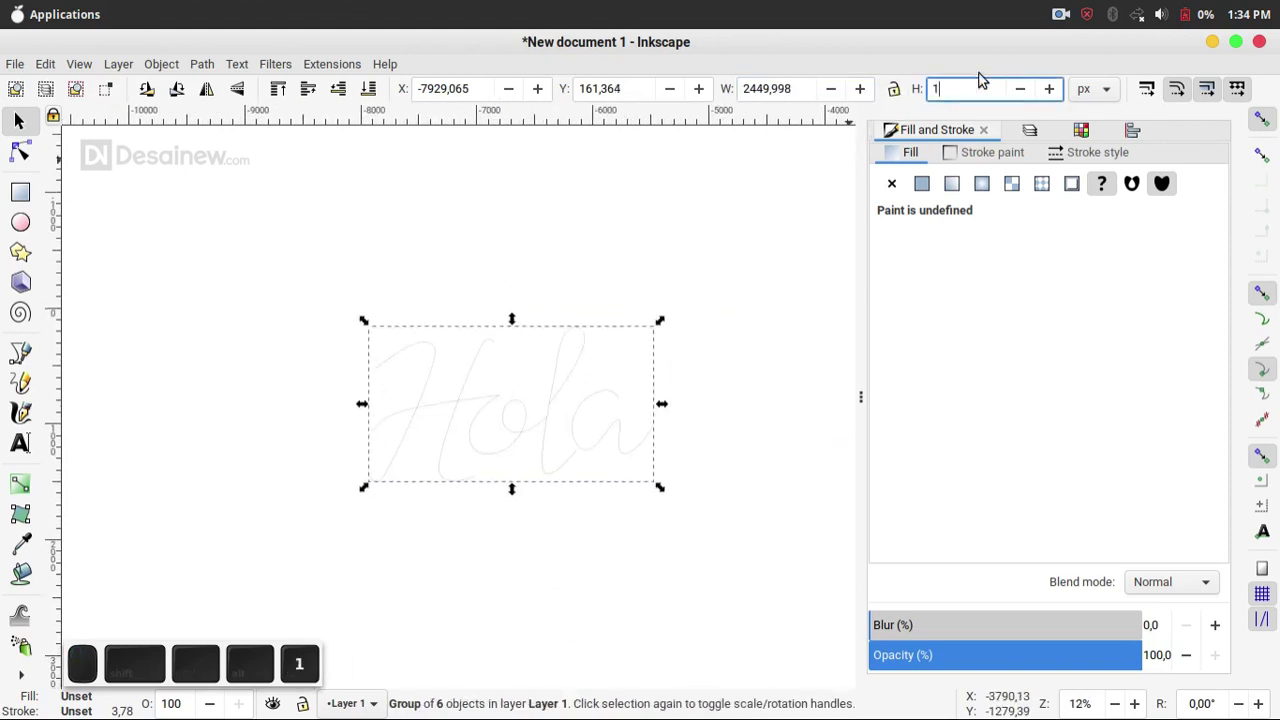
key(3)
key(3)
key(5)
key(Return)
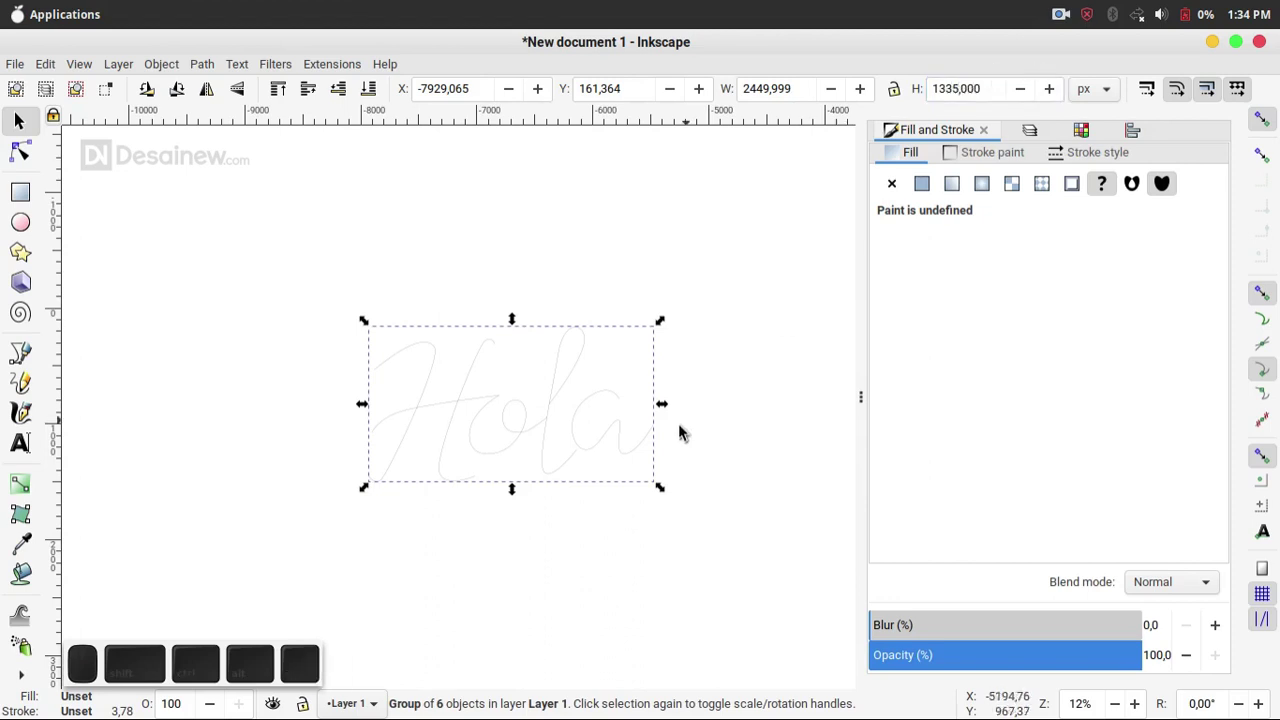
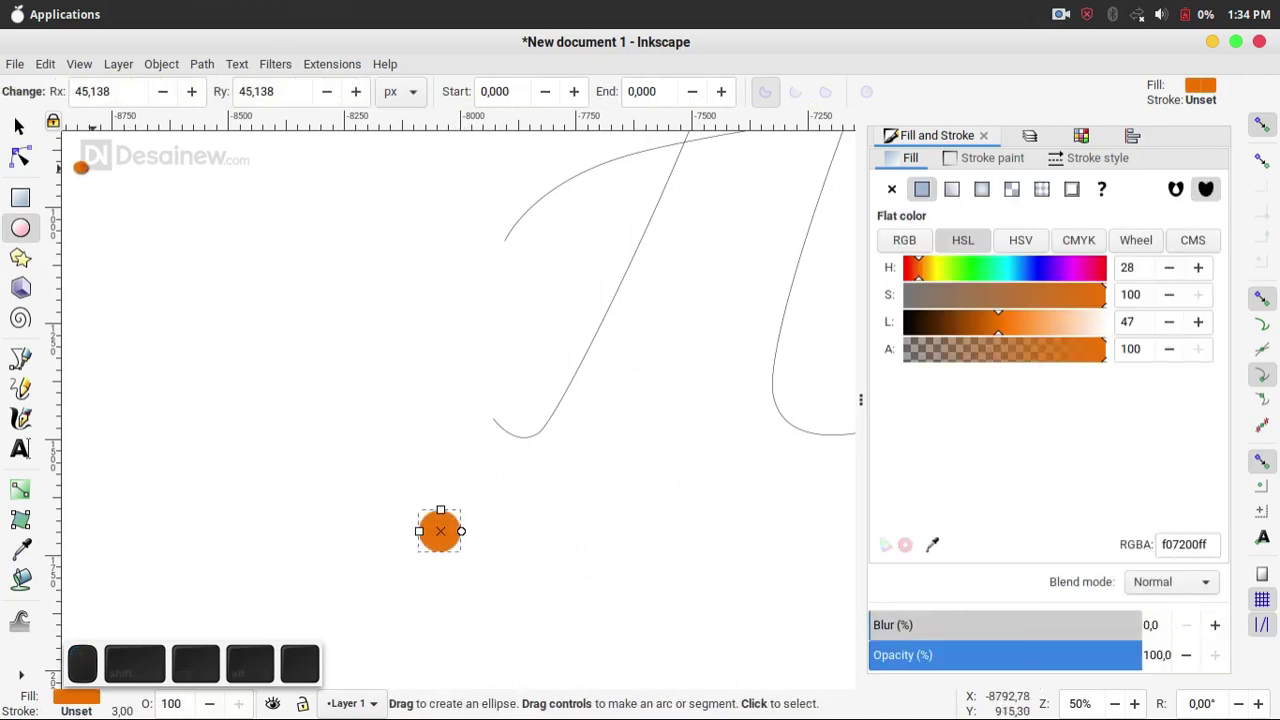
- Select the 136 px orange circle (f07200) and switch to gradient editing on its fill
click(584, 116)
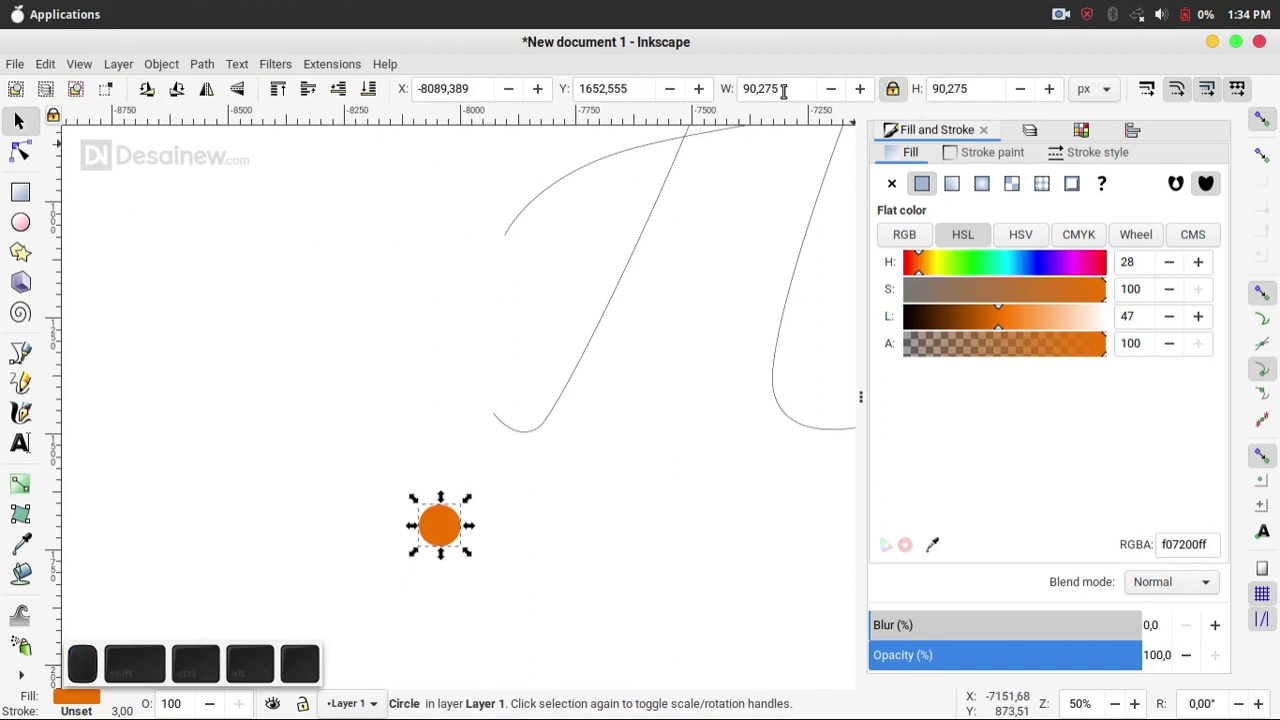
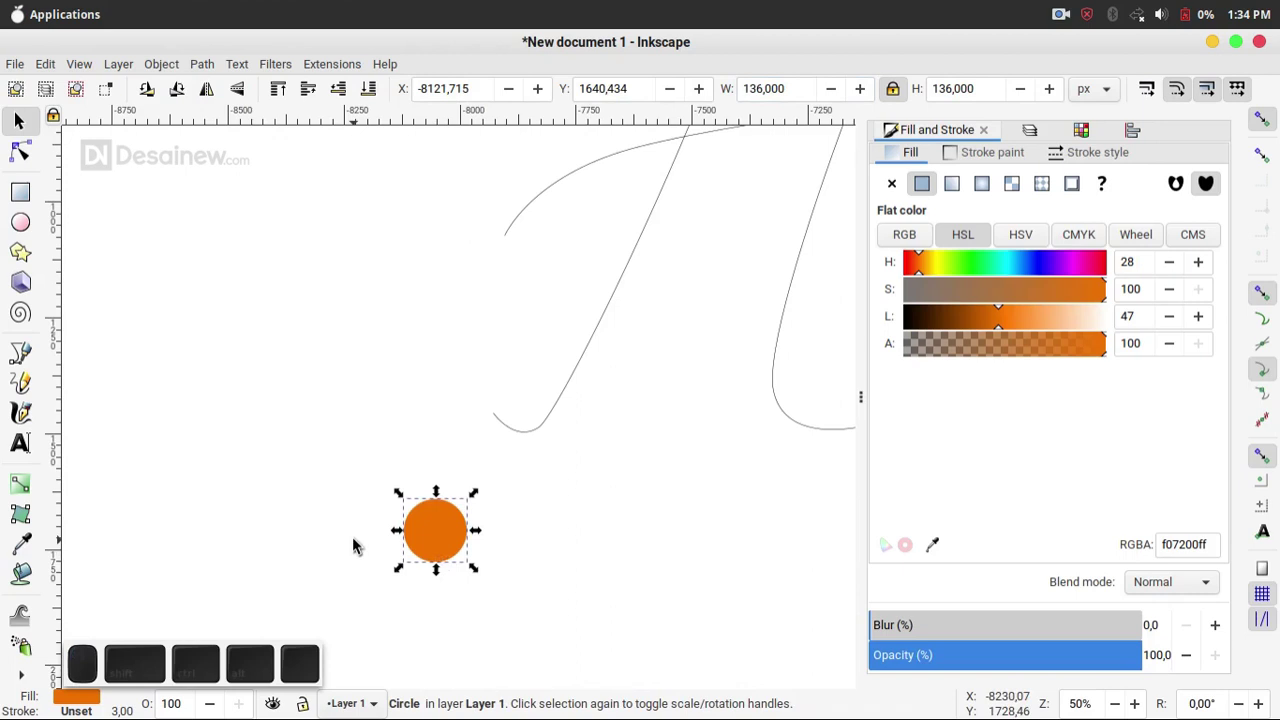
key(g)
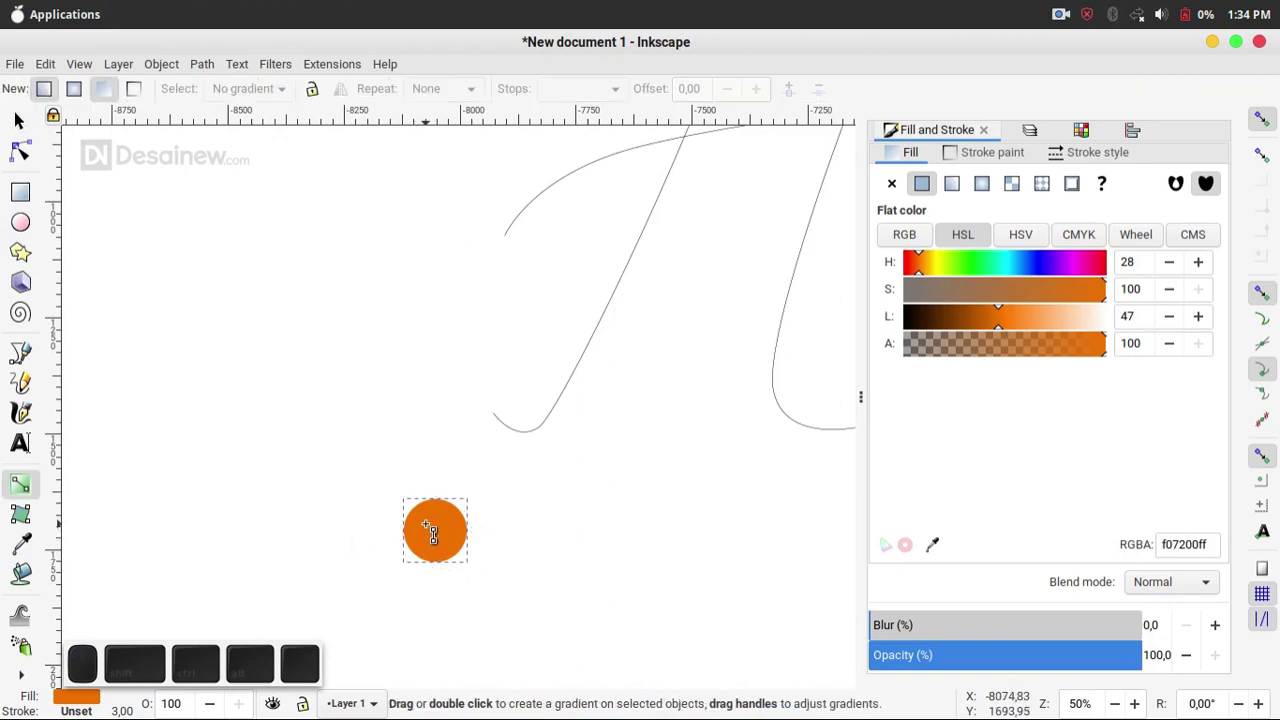
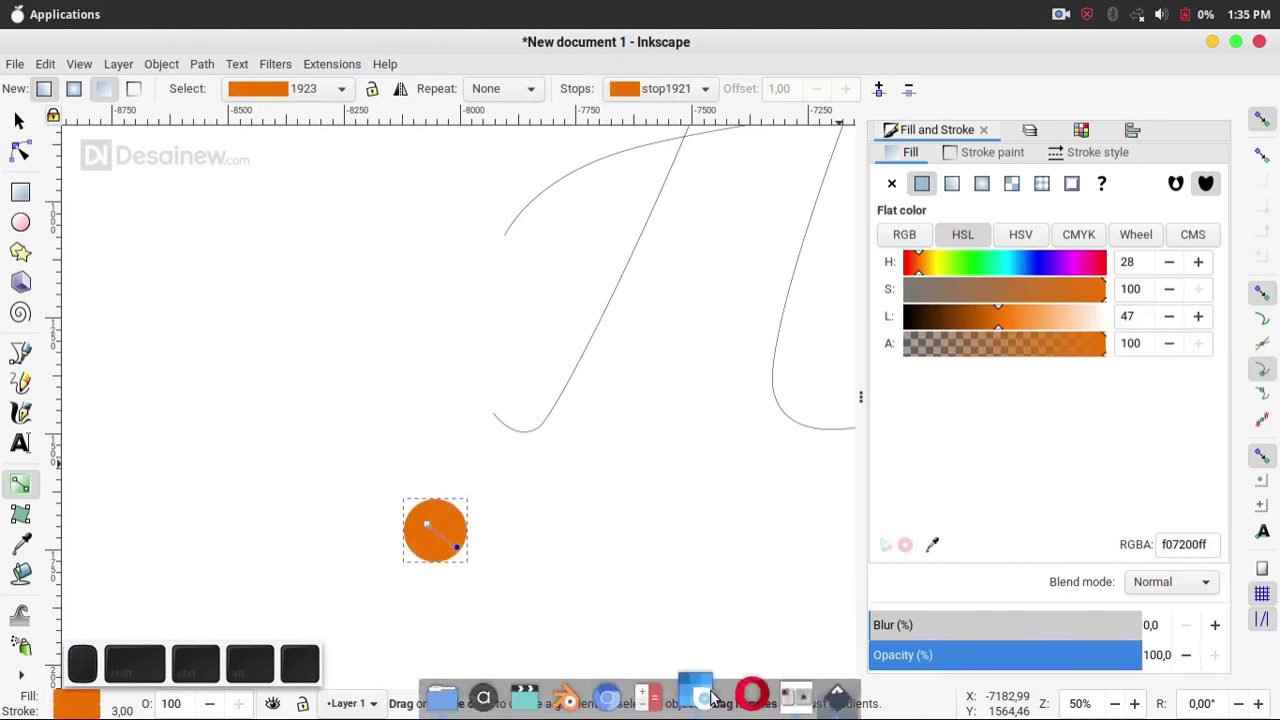
- Sample the yellow #FFD81B in Gpick and copy it for the circle's yellow-to-orange gradient
middle_click(695, 697)
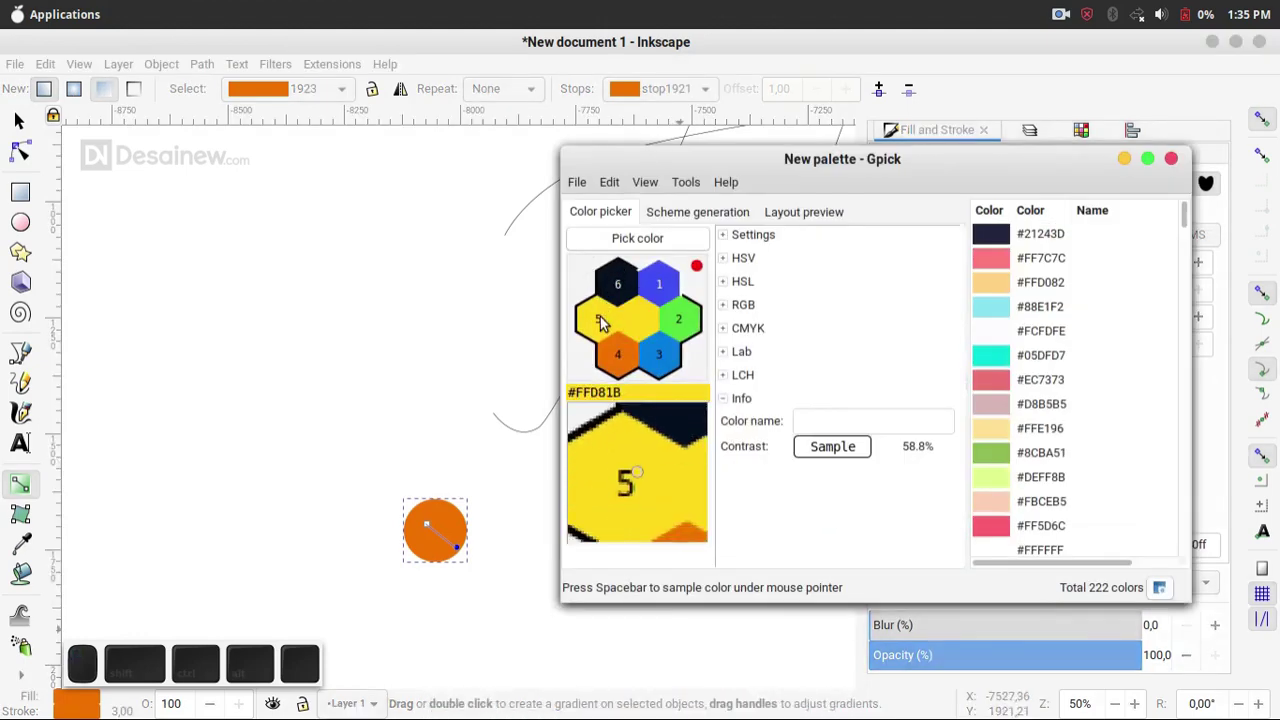
right_click(593, 311)
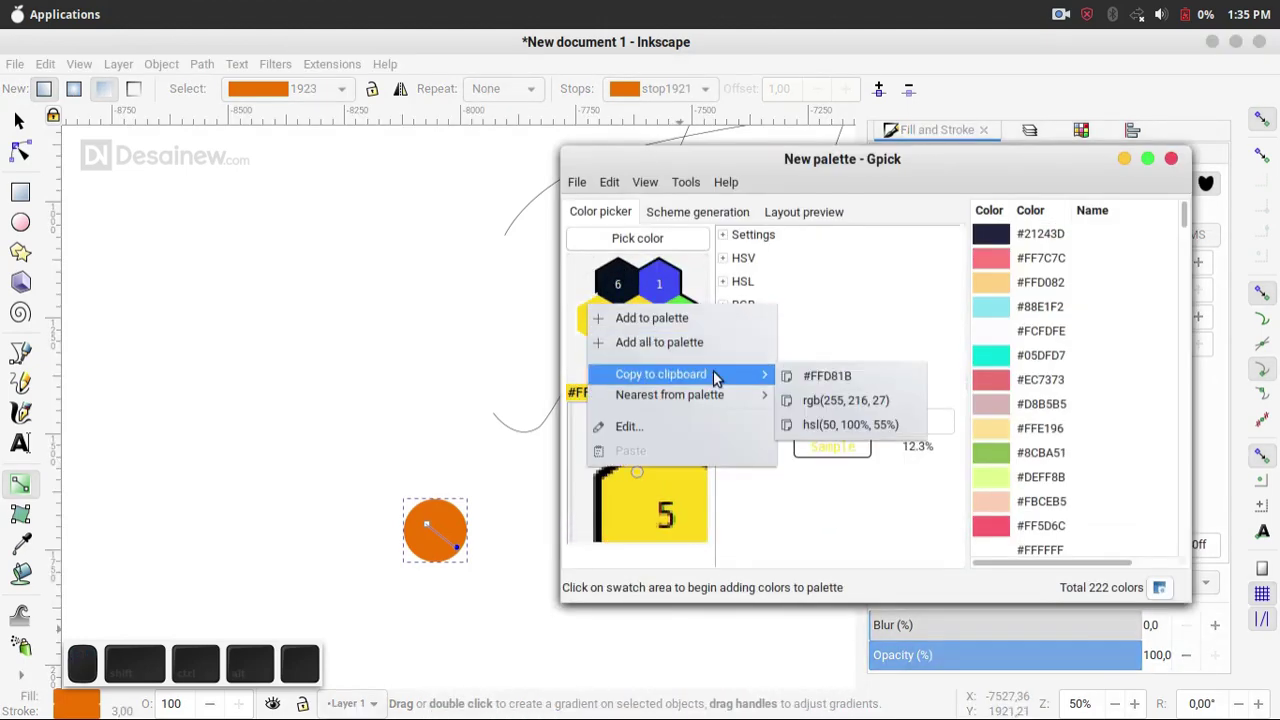
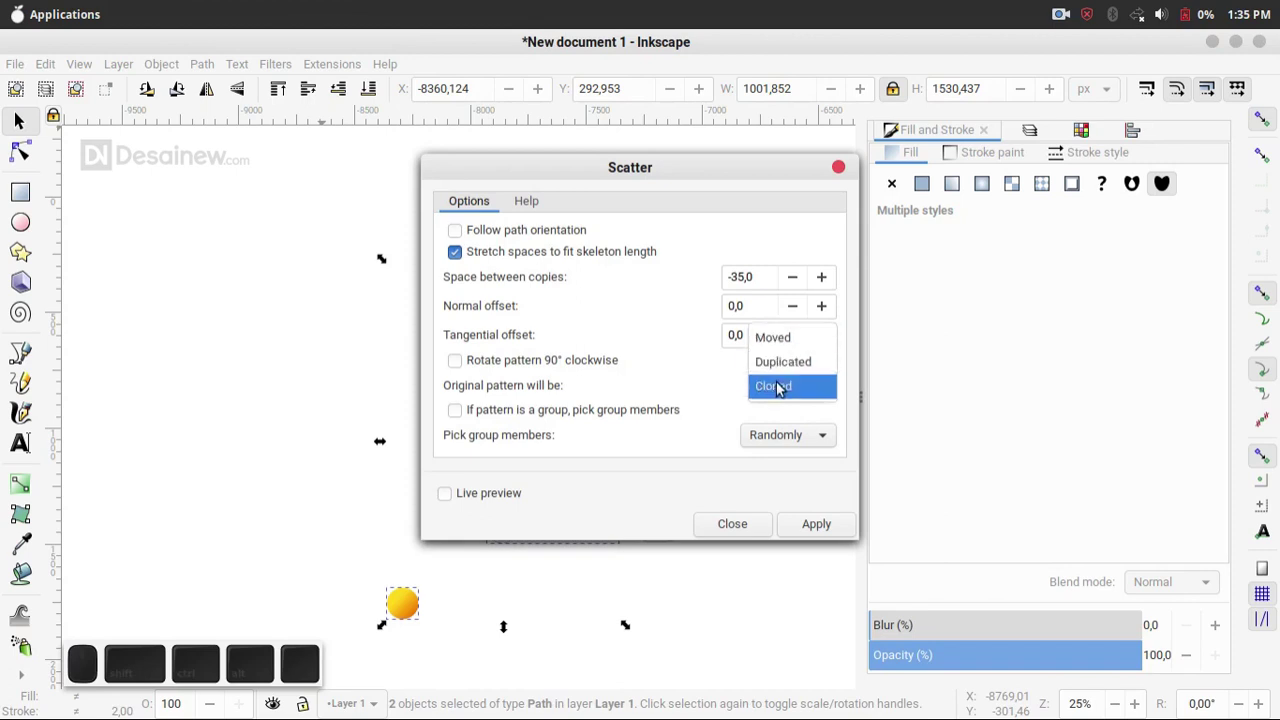
- Scatter cloned copies of the gradient circle along the H's first downstroke into a glossy yellow tube
click(780, 389)
click(807, 443)
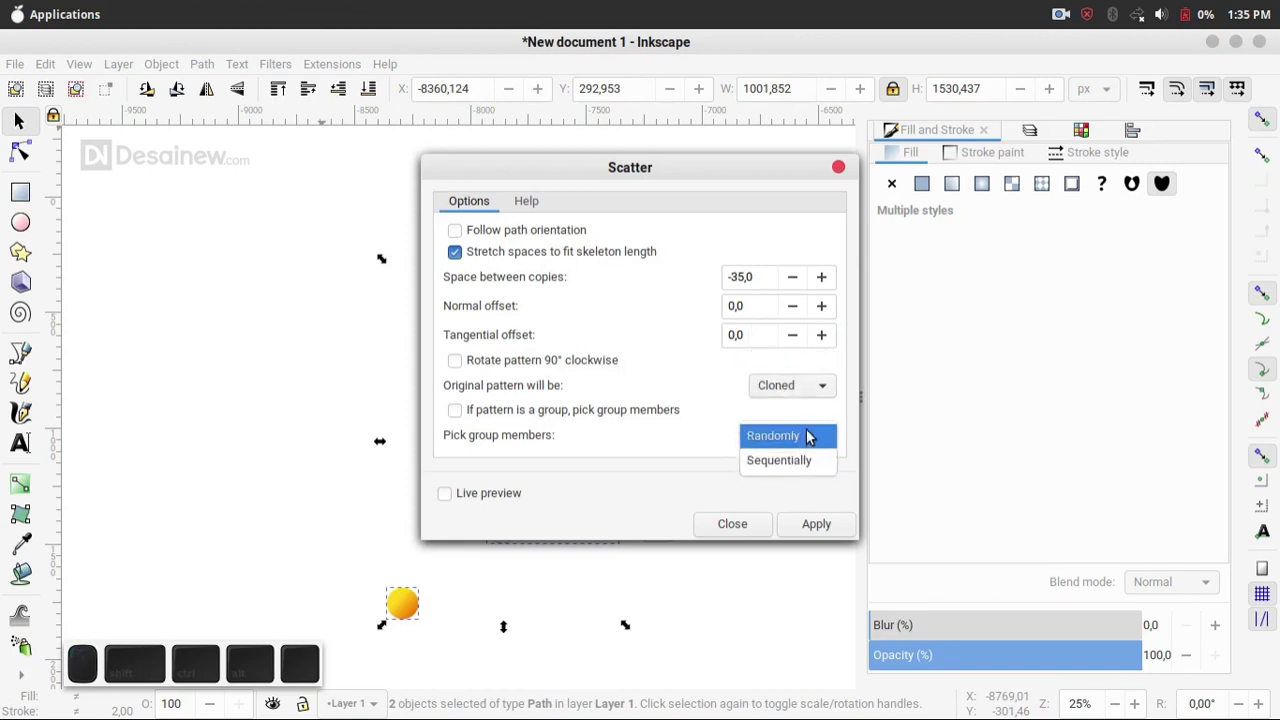
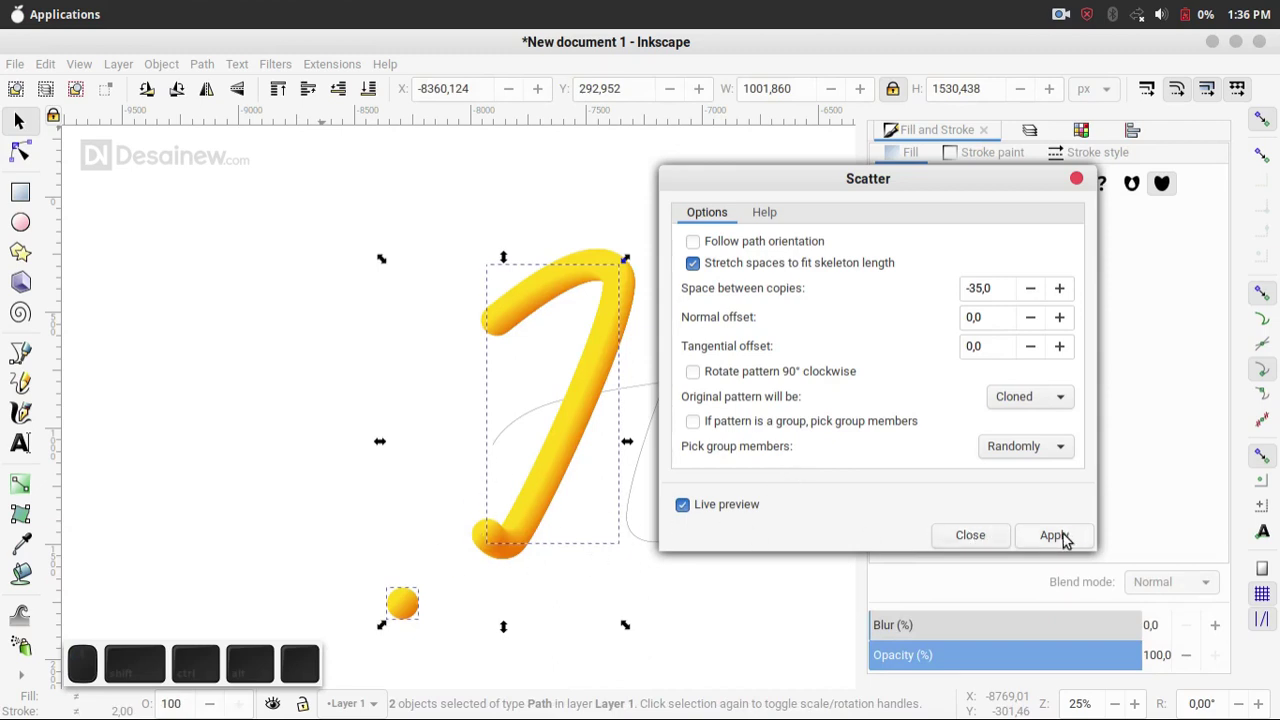
click(1067, 540)
click(965, 541)
click(475, 600)
- Adjust the yellow circle's gradient stops, leaving the yellow stop at ffd81b
scroll(up, 3)
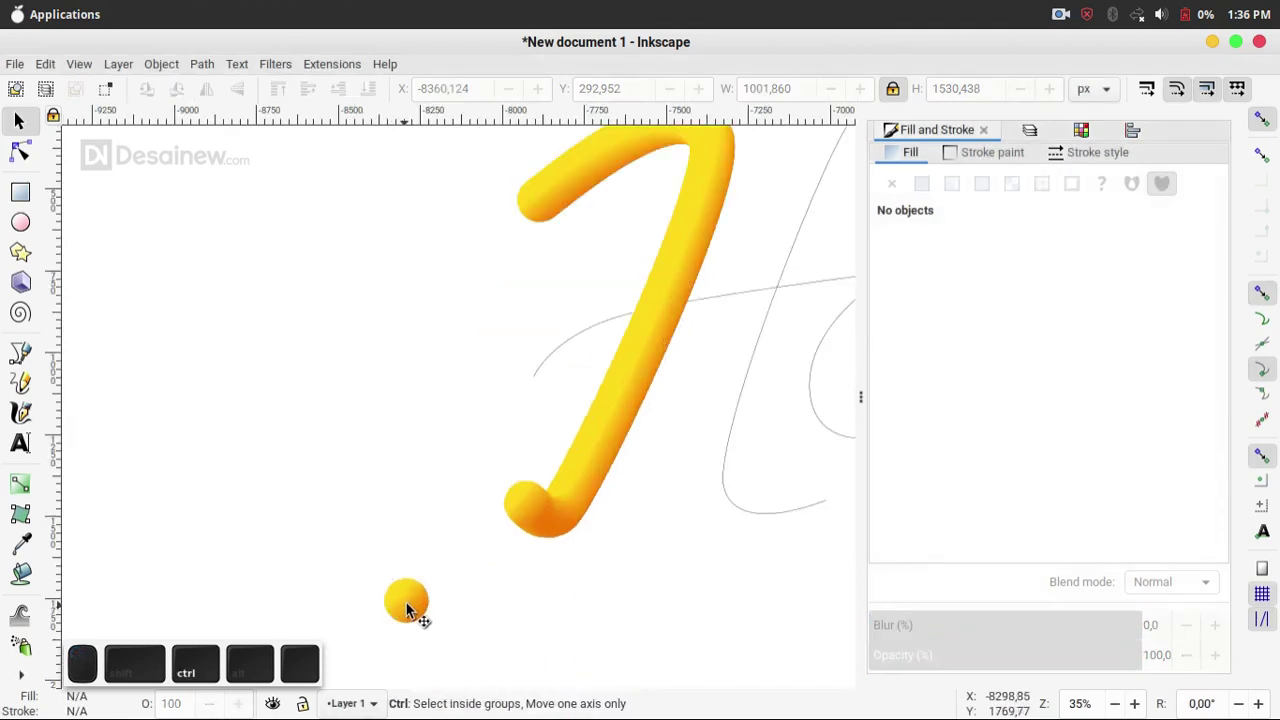
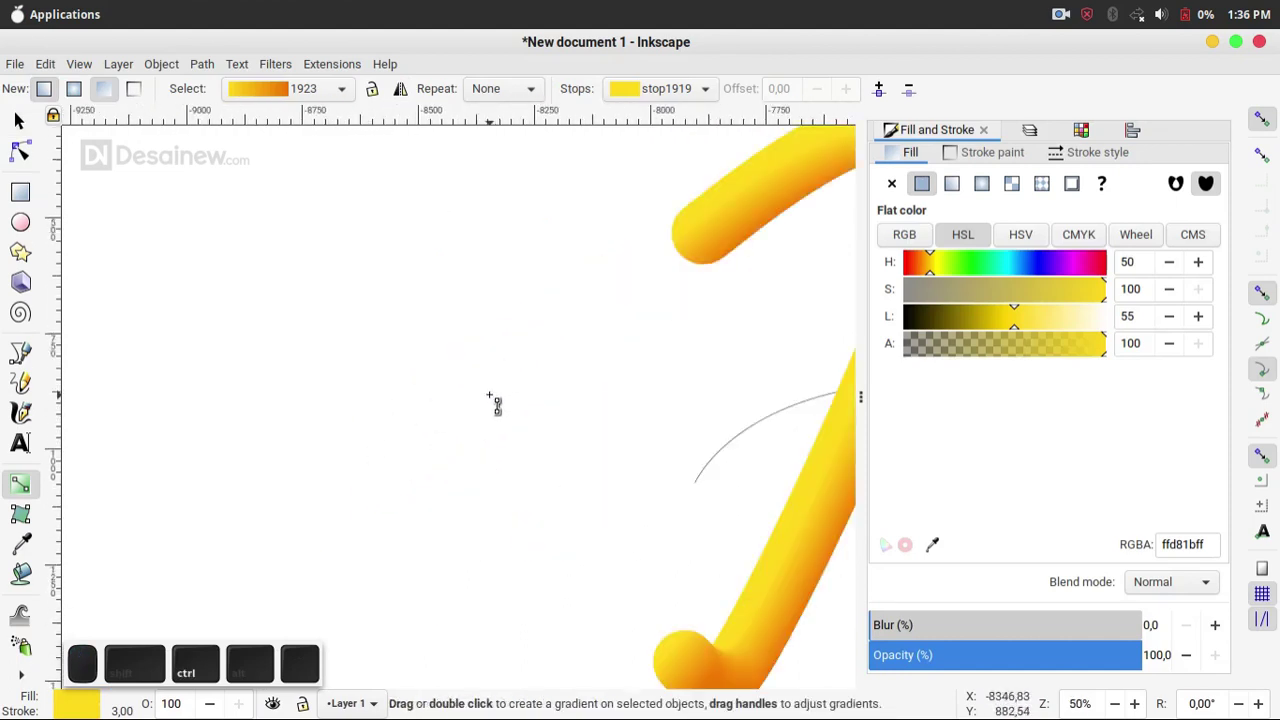
scroll(down, 3)
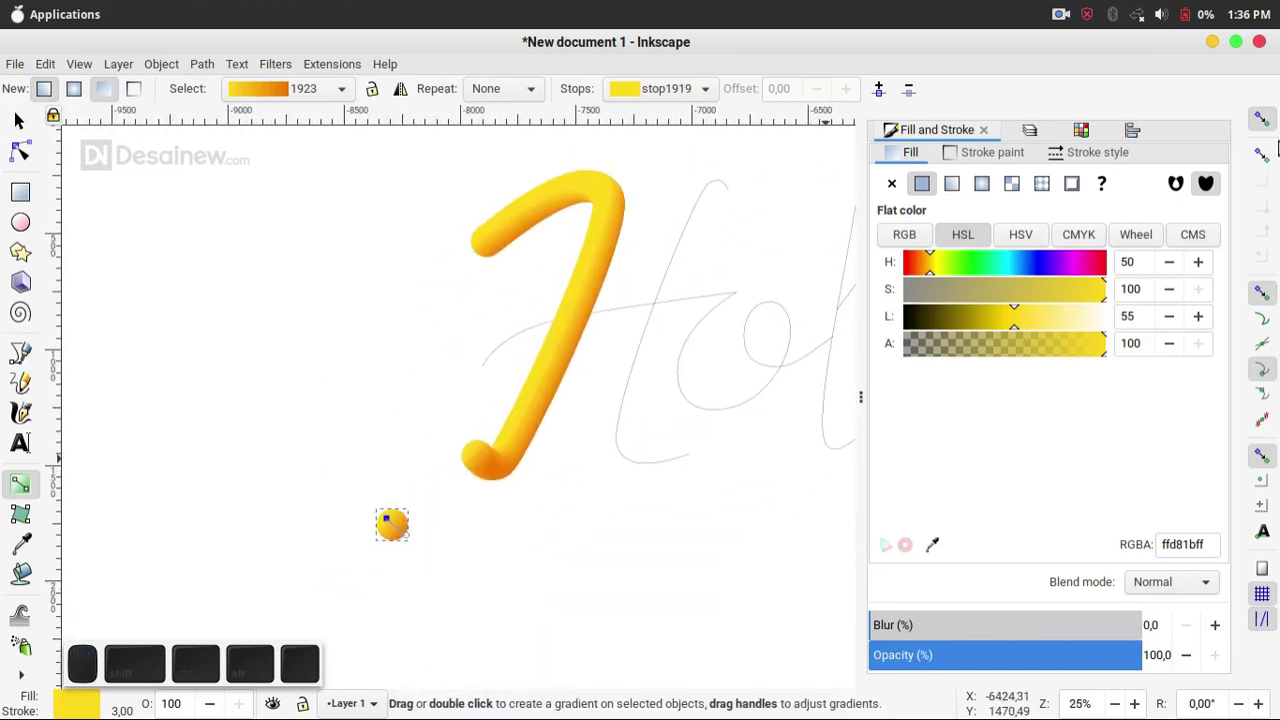
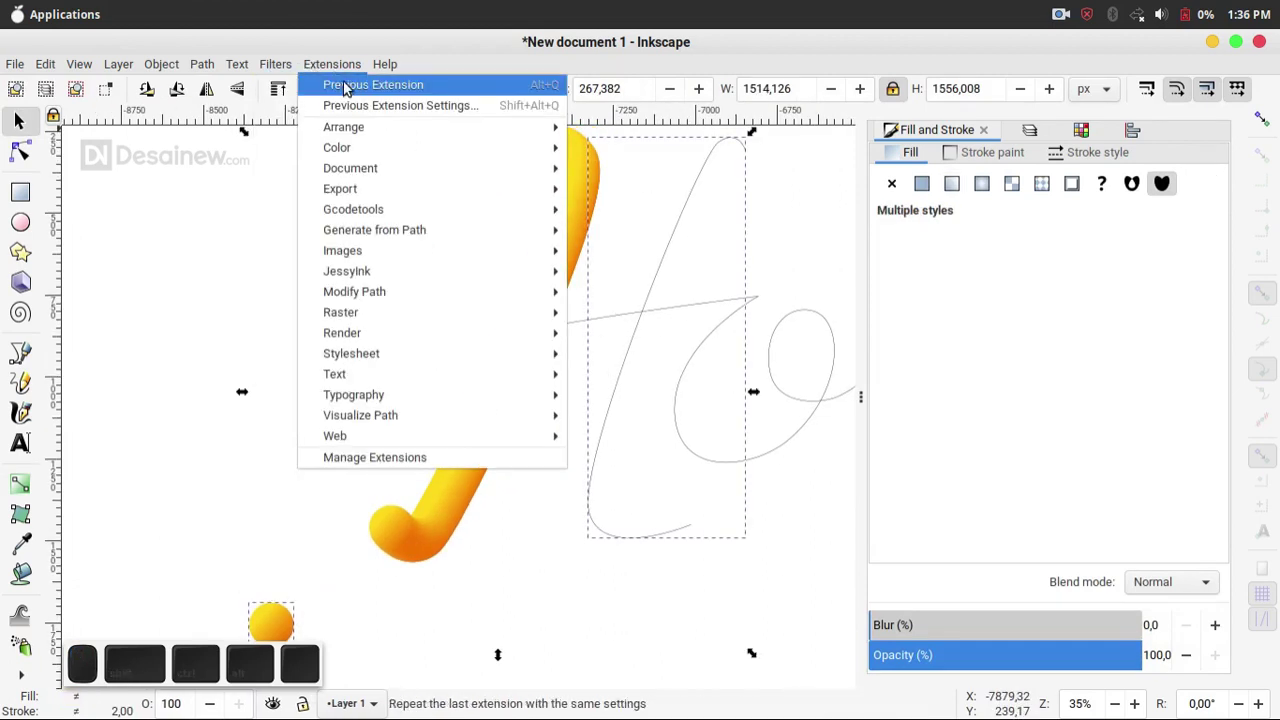
- Repeat the Scatter extension to run the glossy yellow tube along the l and crossbar strokes
click(348, 90)
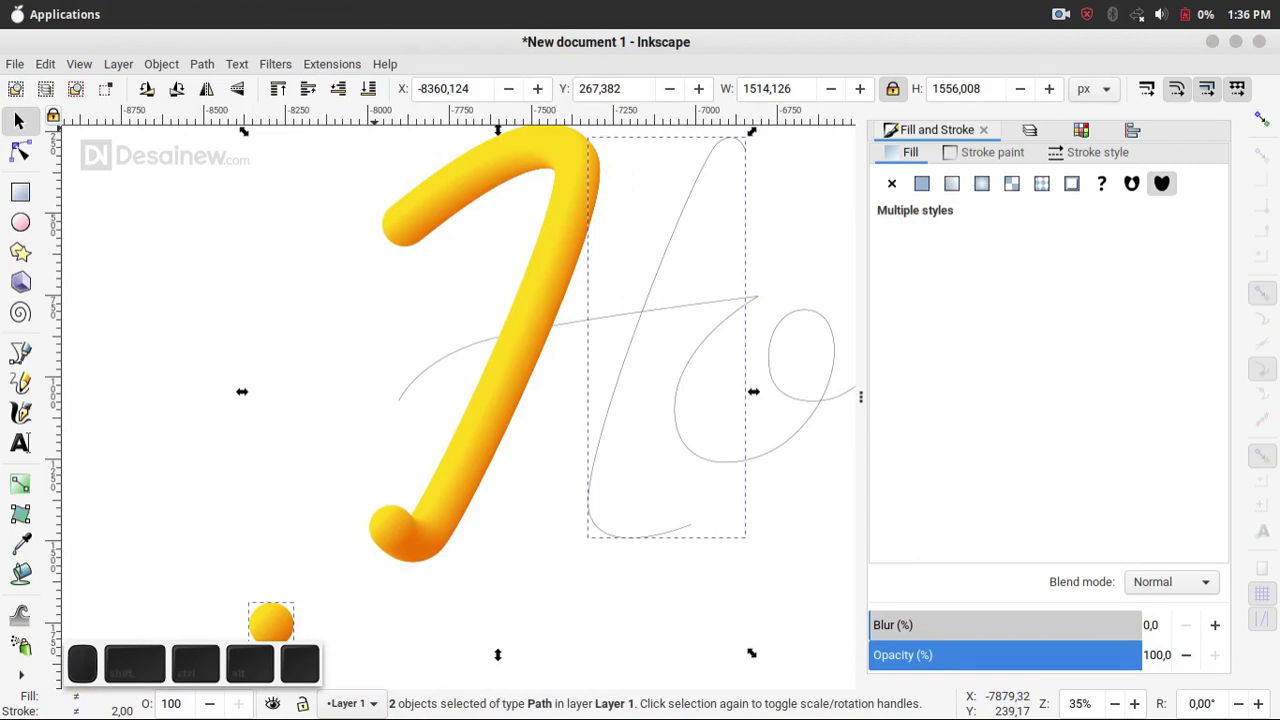
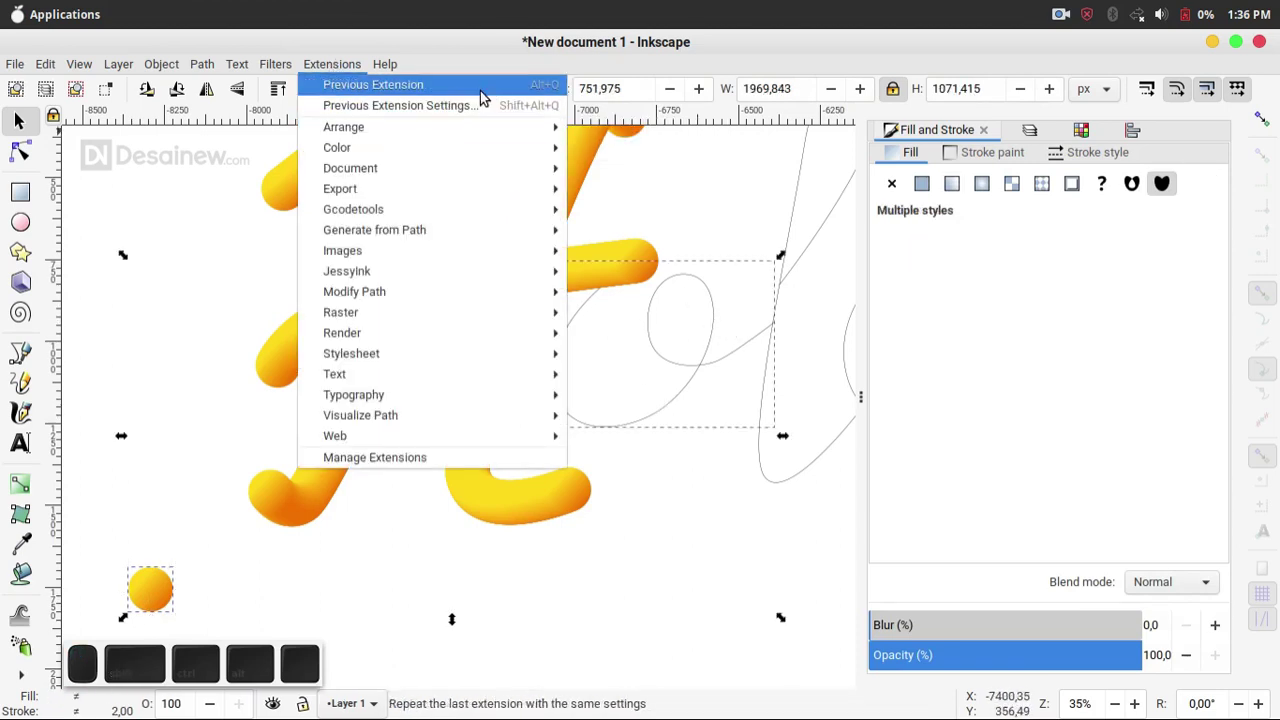
click(495, 88)
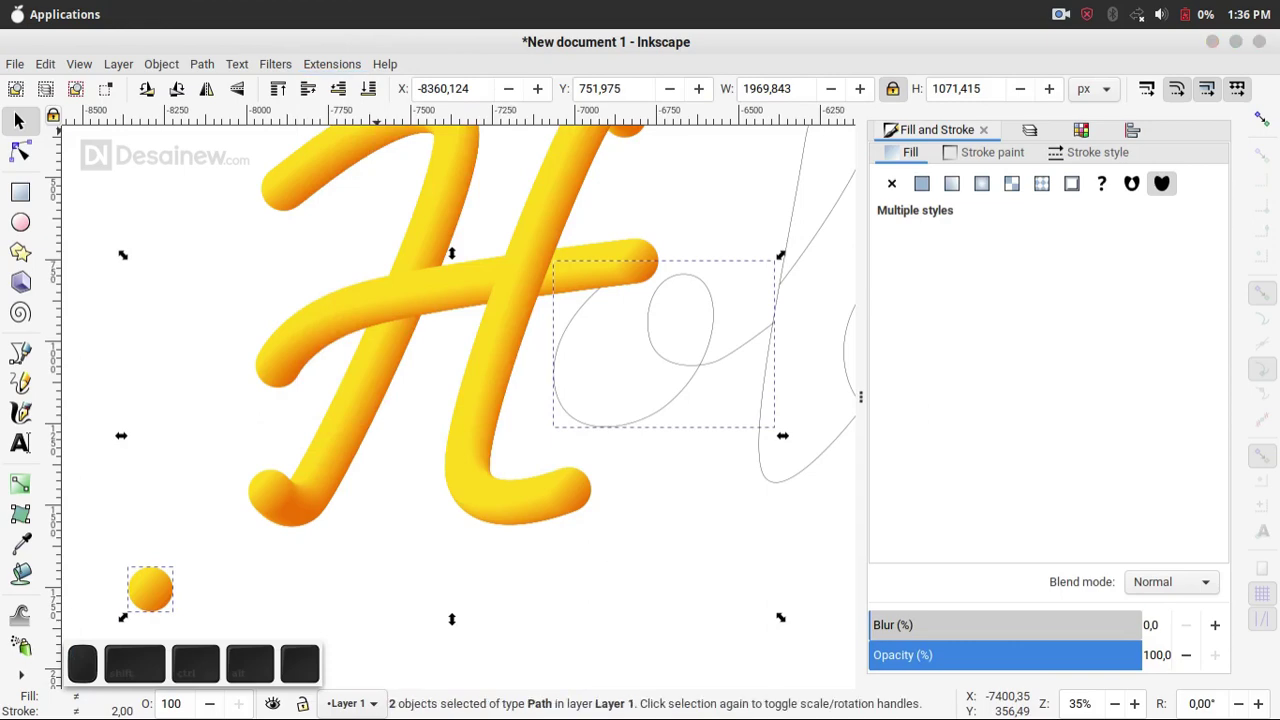
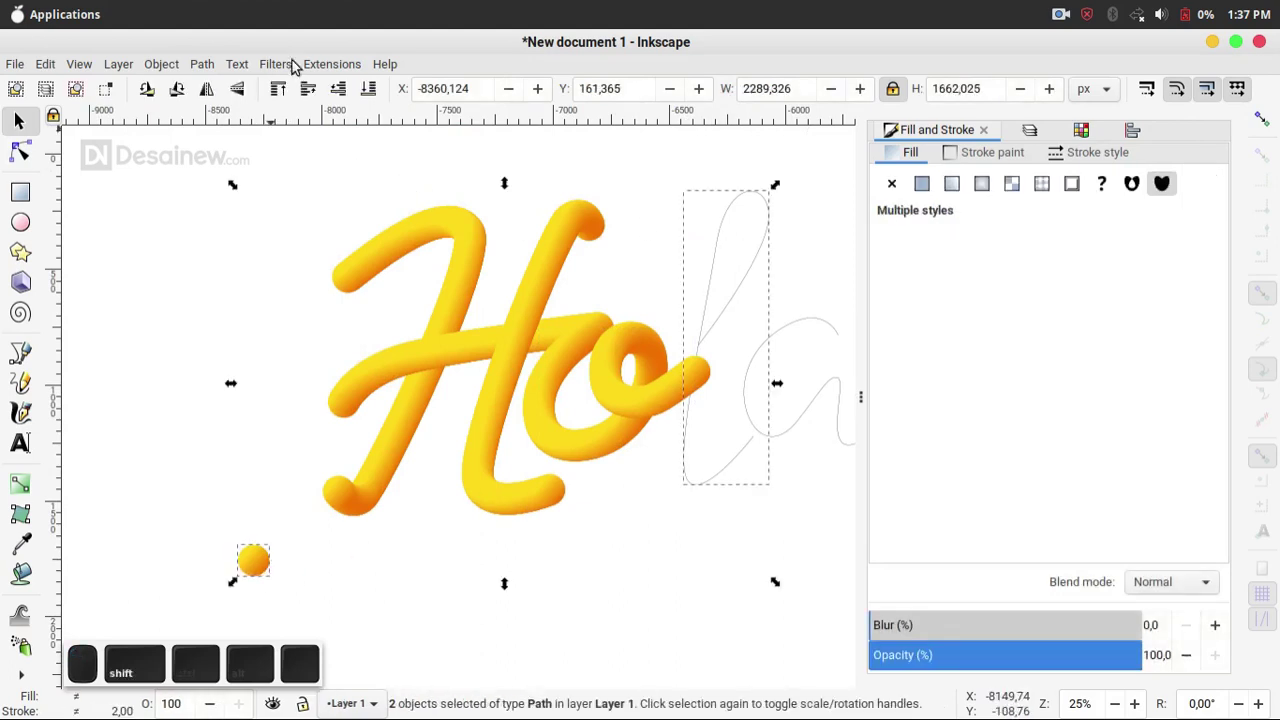
click(331, 71)
click(348, 89)
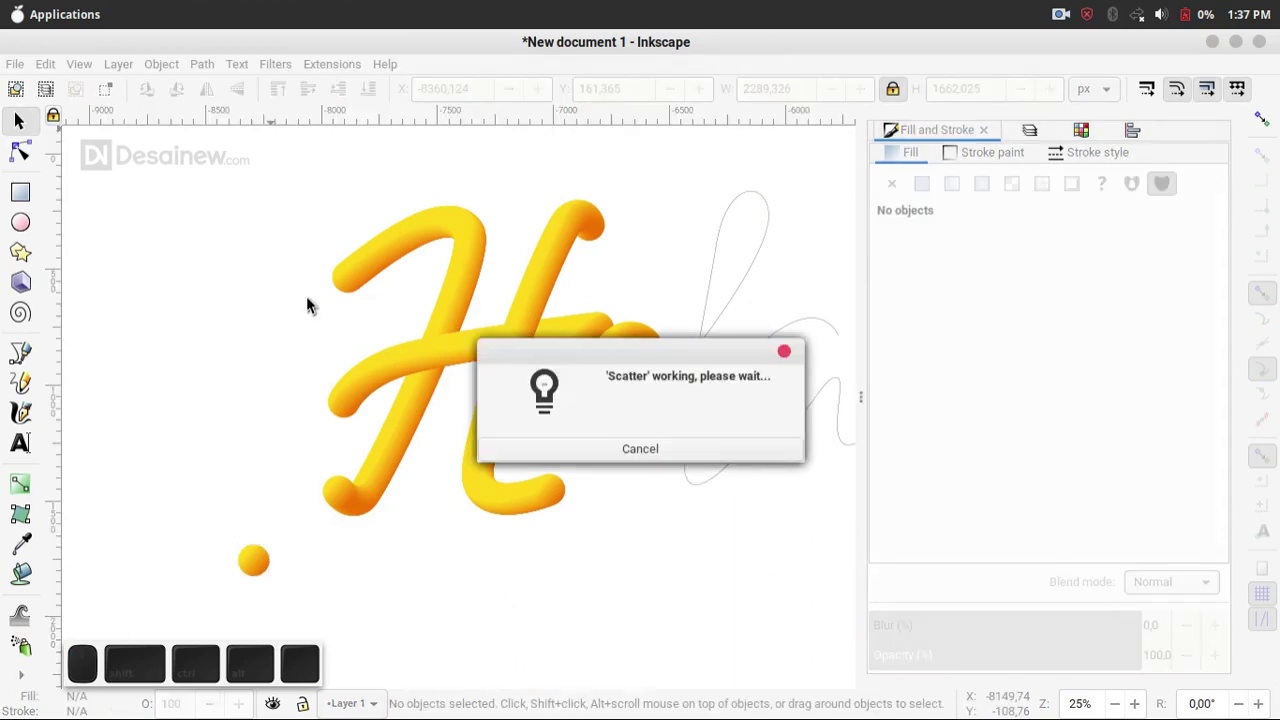
click(723, 555)
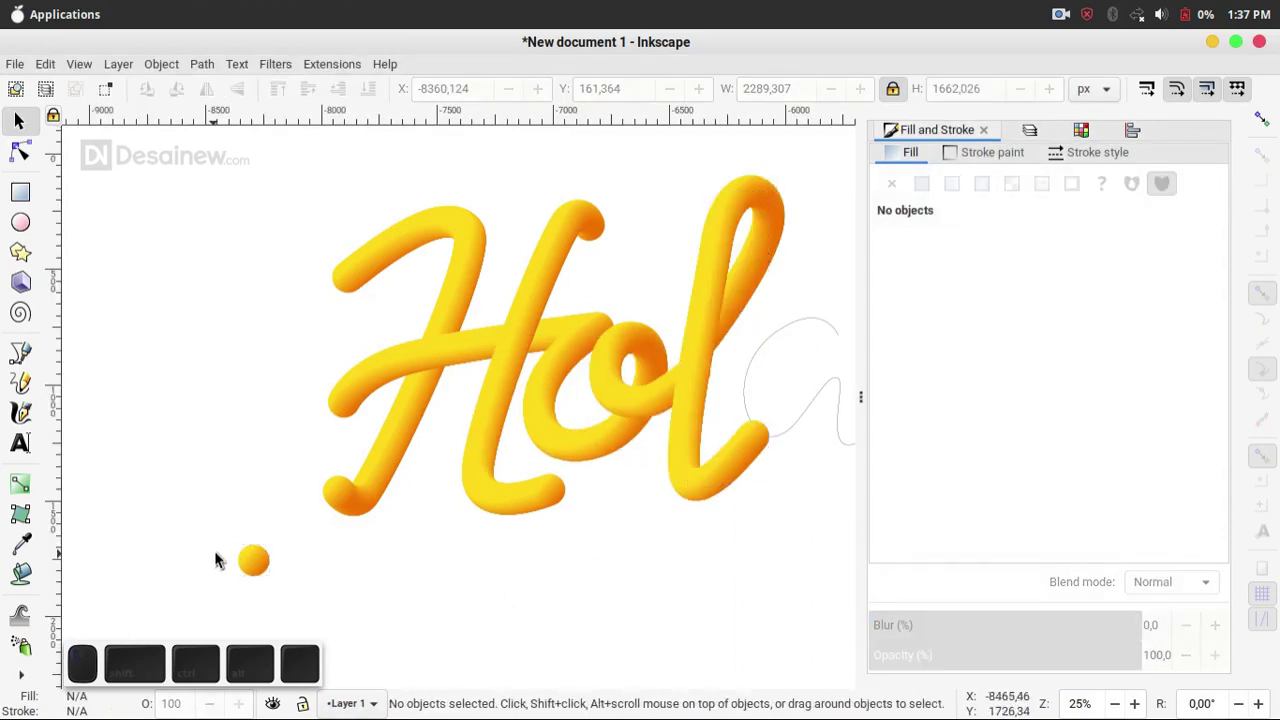
- Scatter the yellow ball along the final a guide path via Previous Extension
click(244, 558)
click(795, 326)
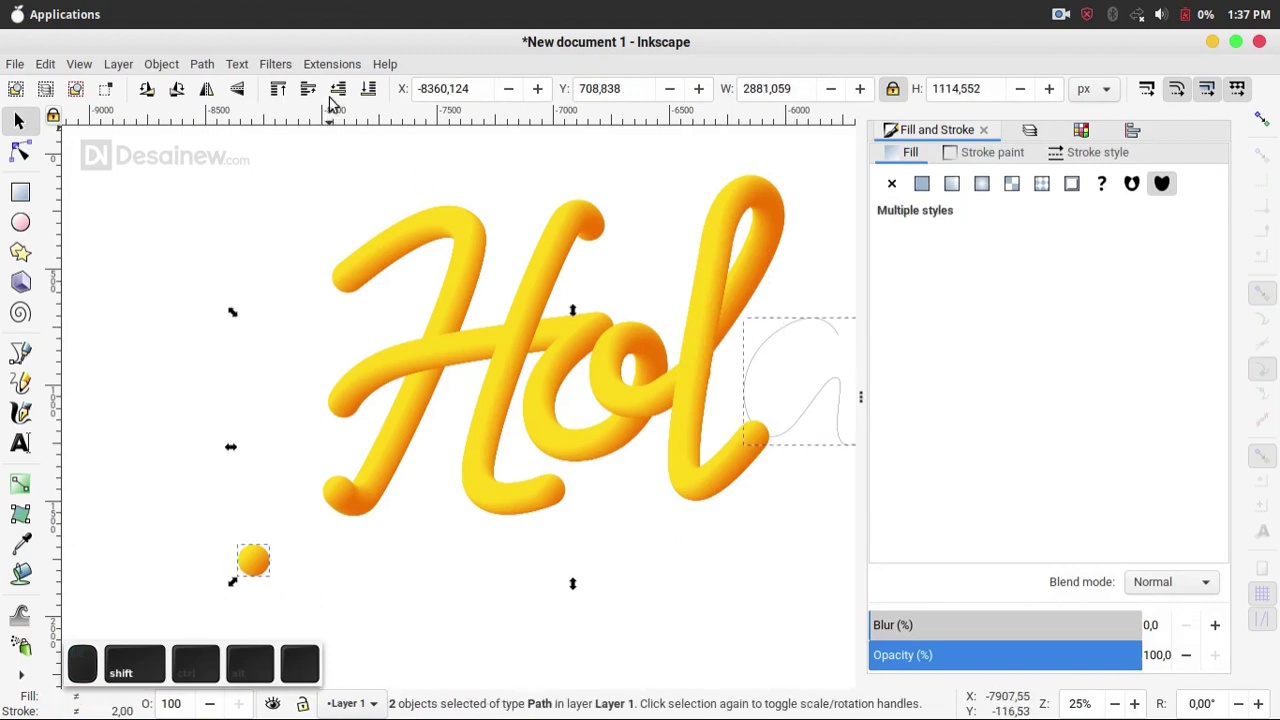
click(338, 66)
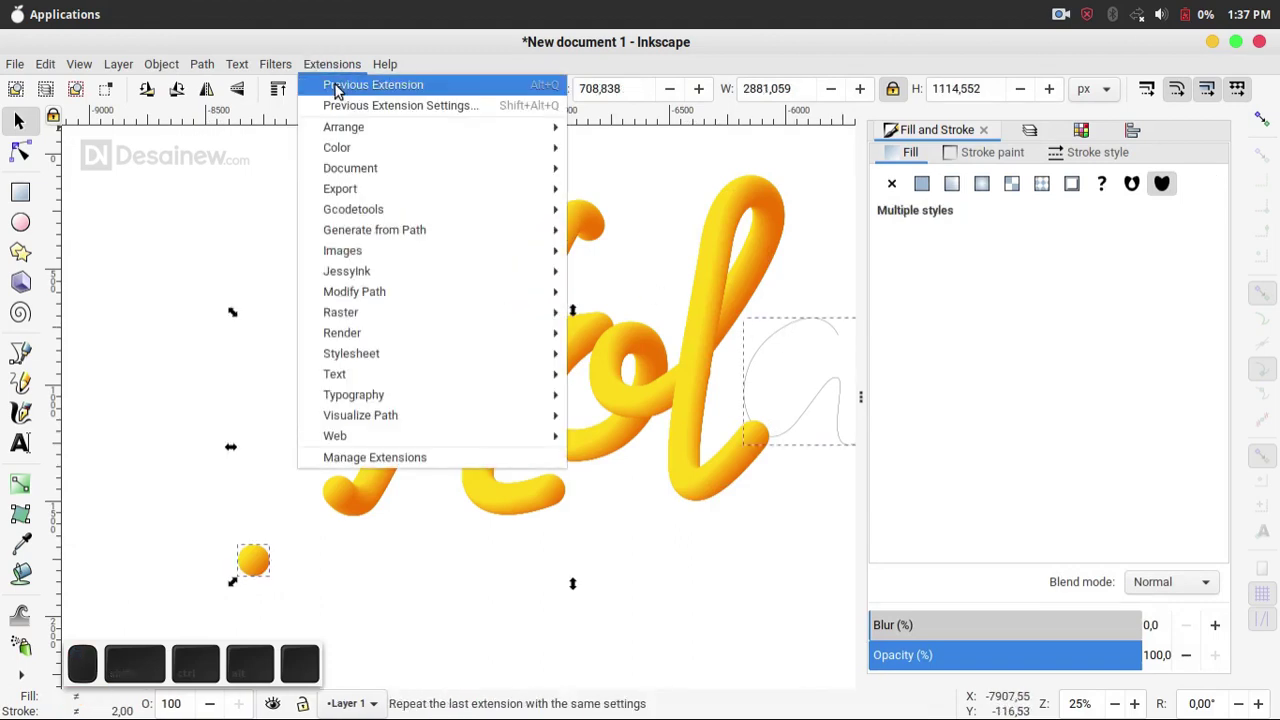
click(340, 90)
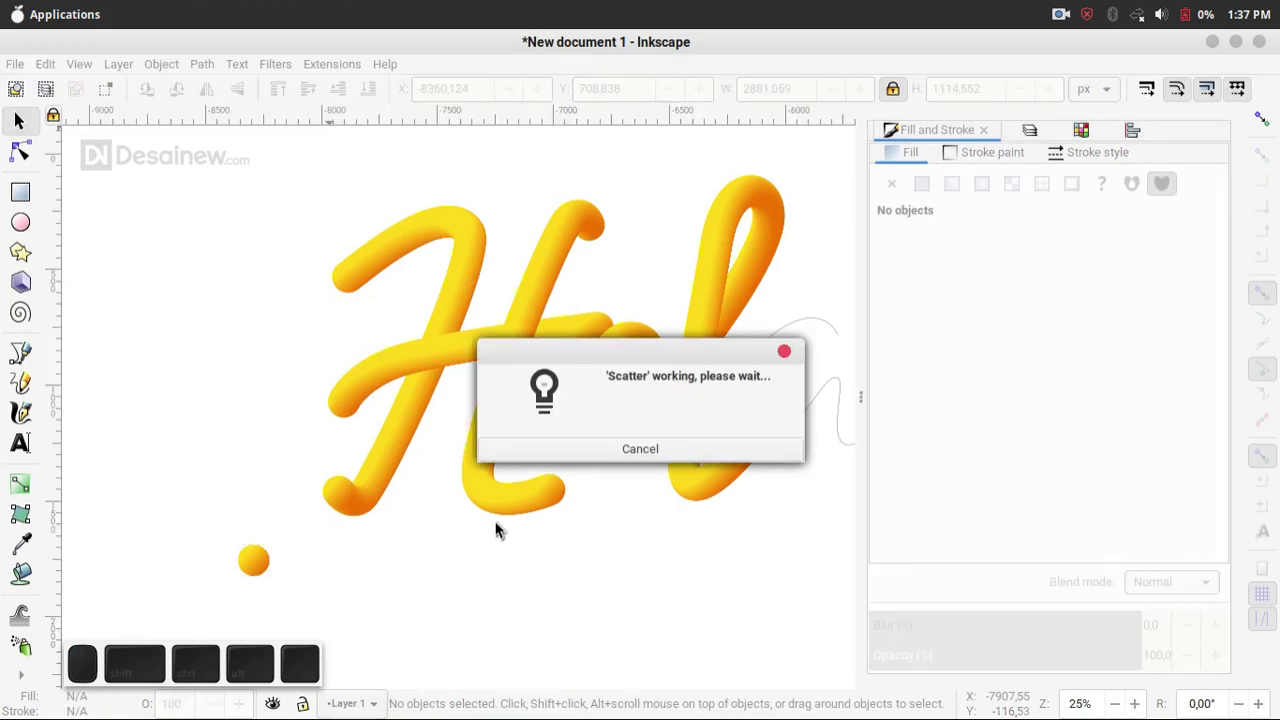
middle_click(454, 536)
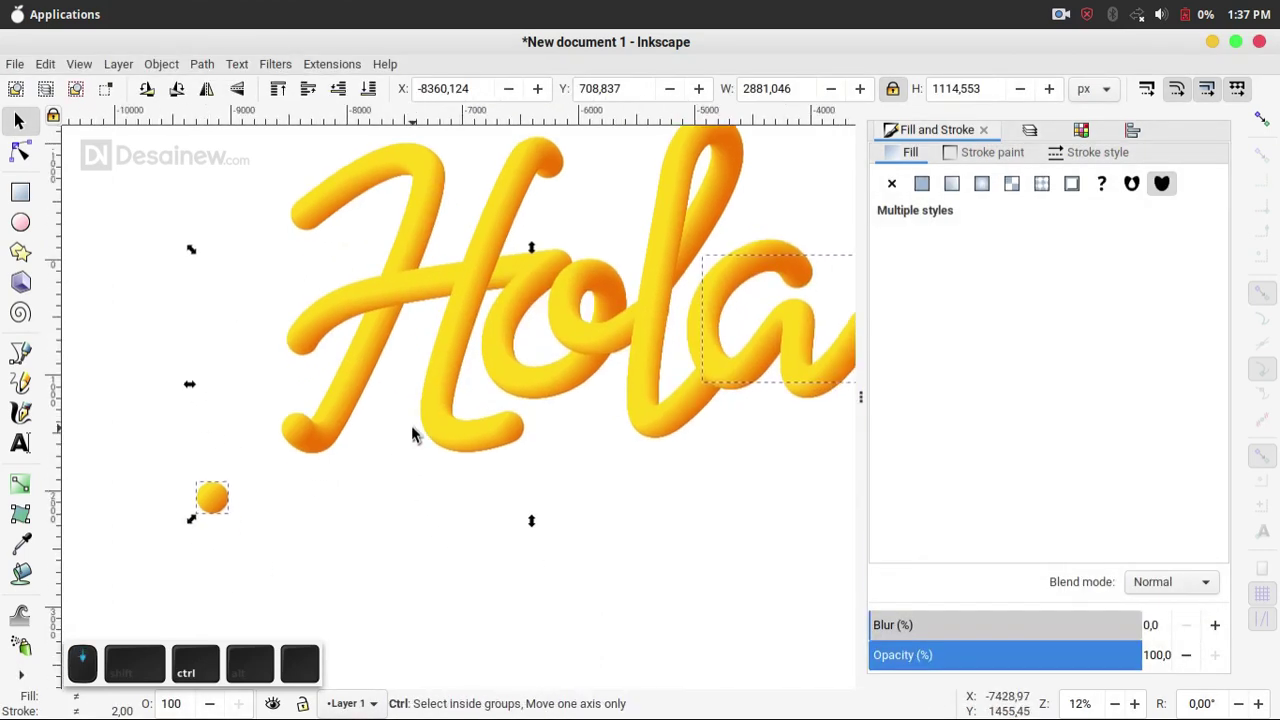
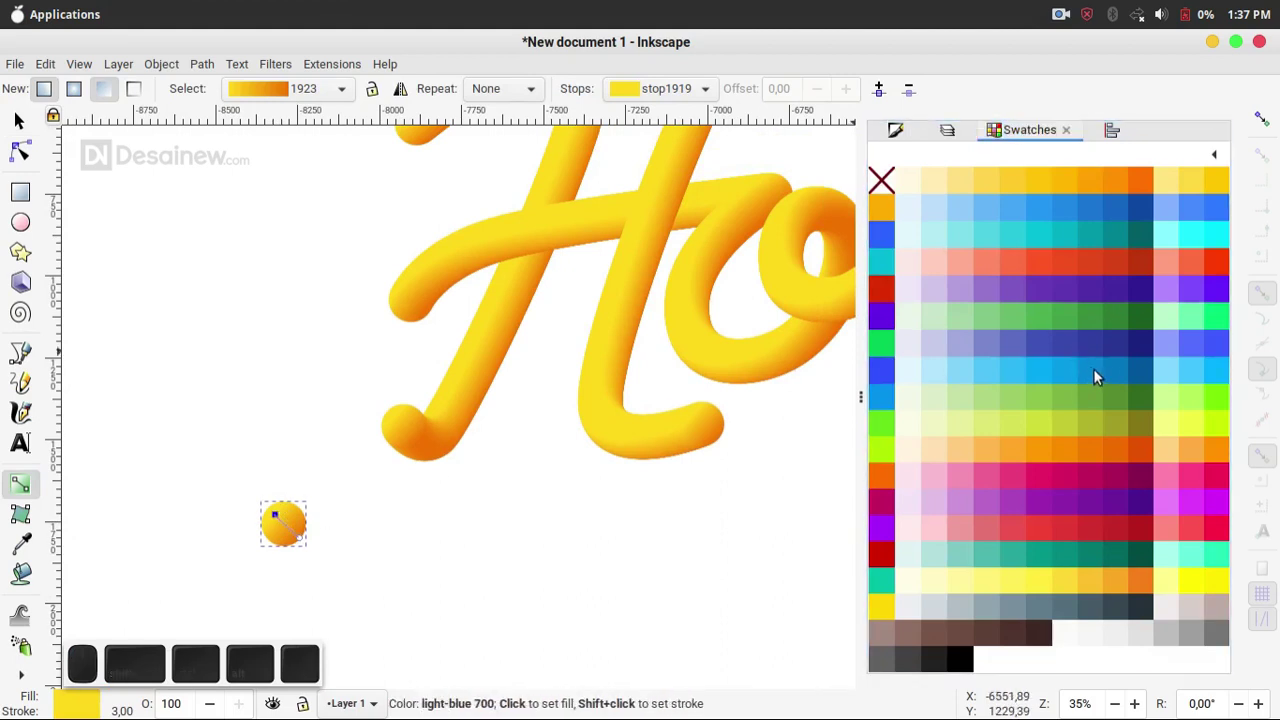
click(1017, 376)
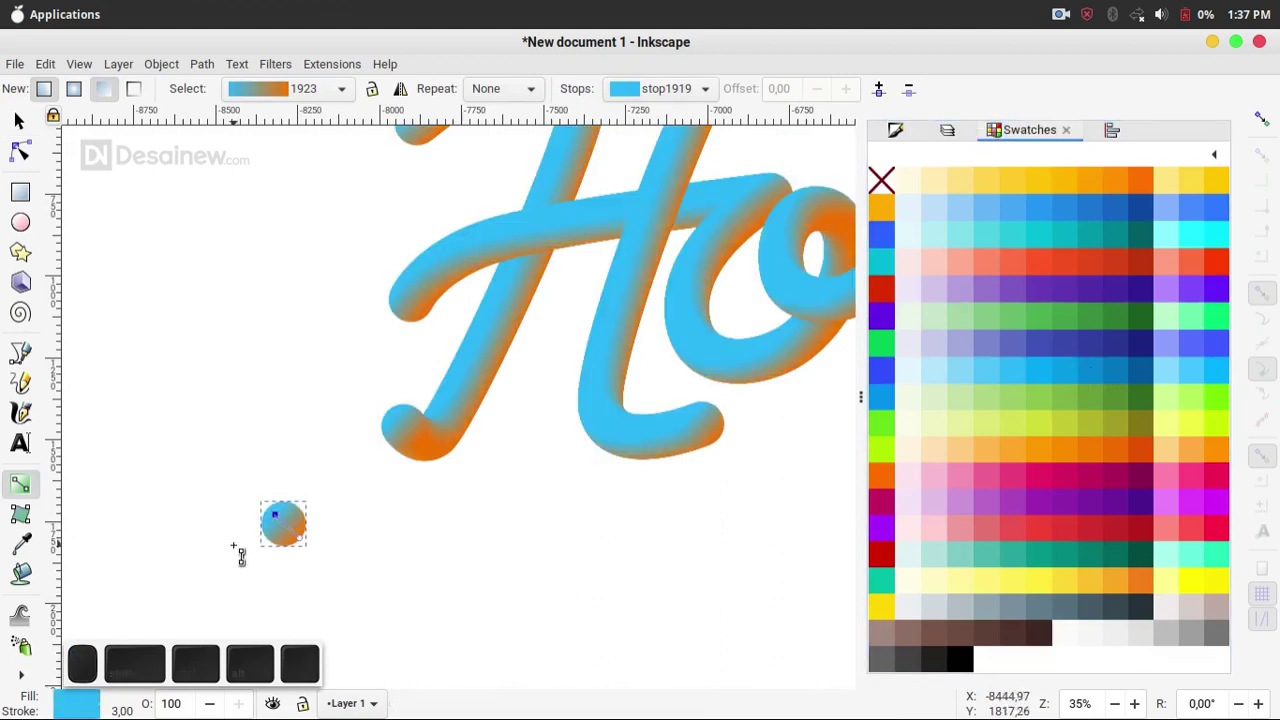
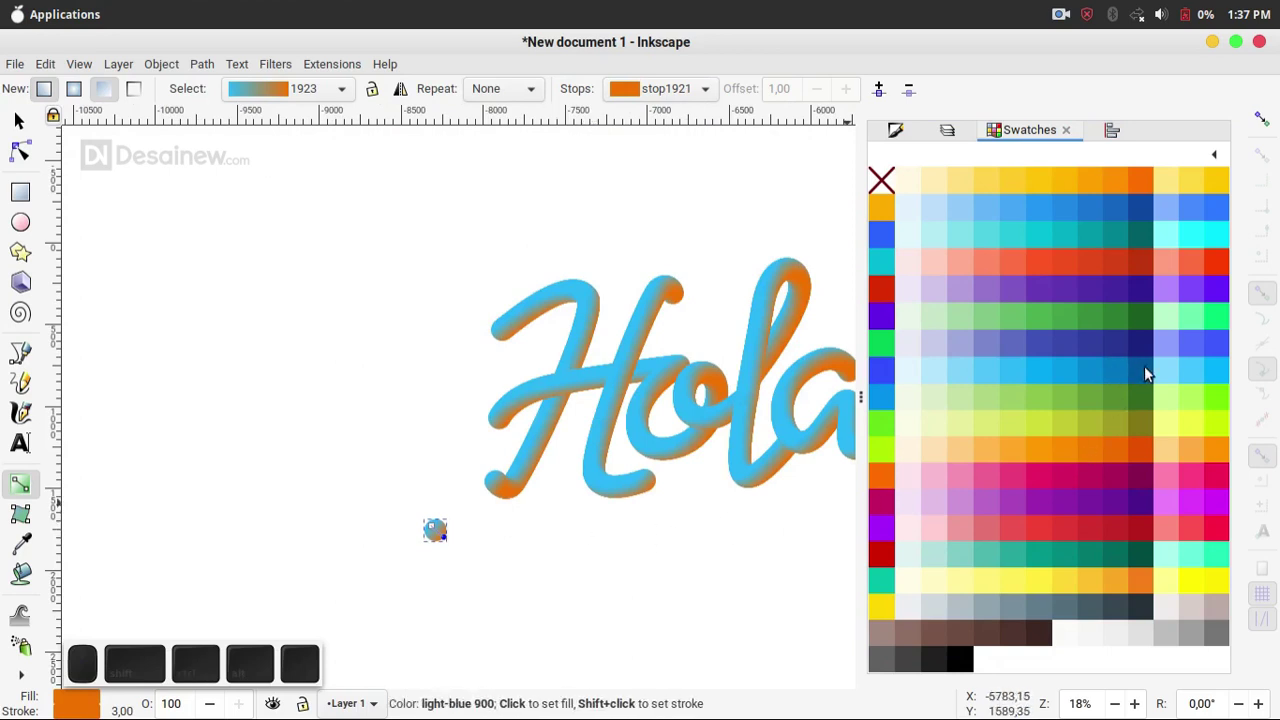
click(1141, 352)
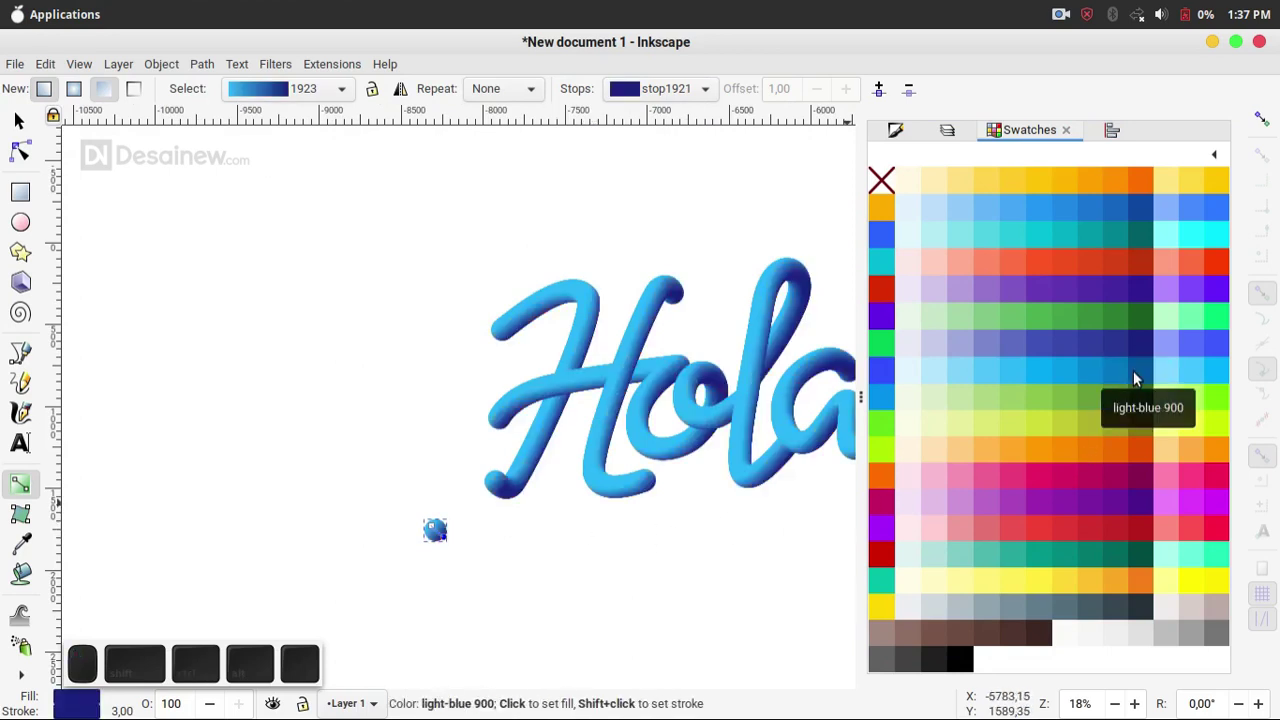
click(1122, 377)
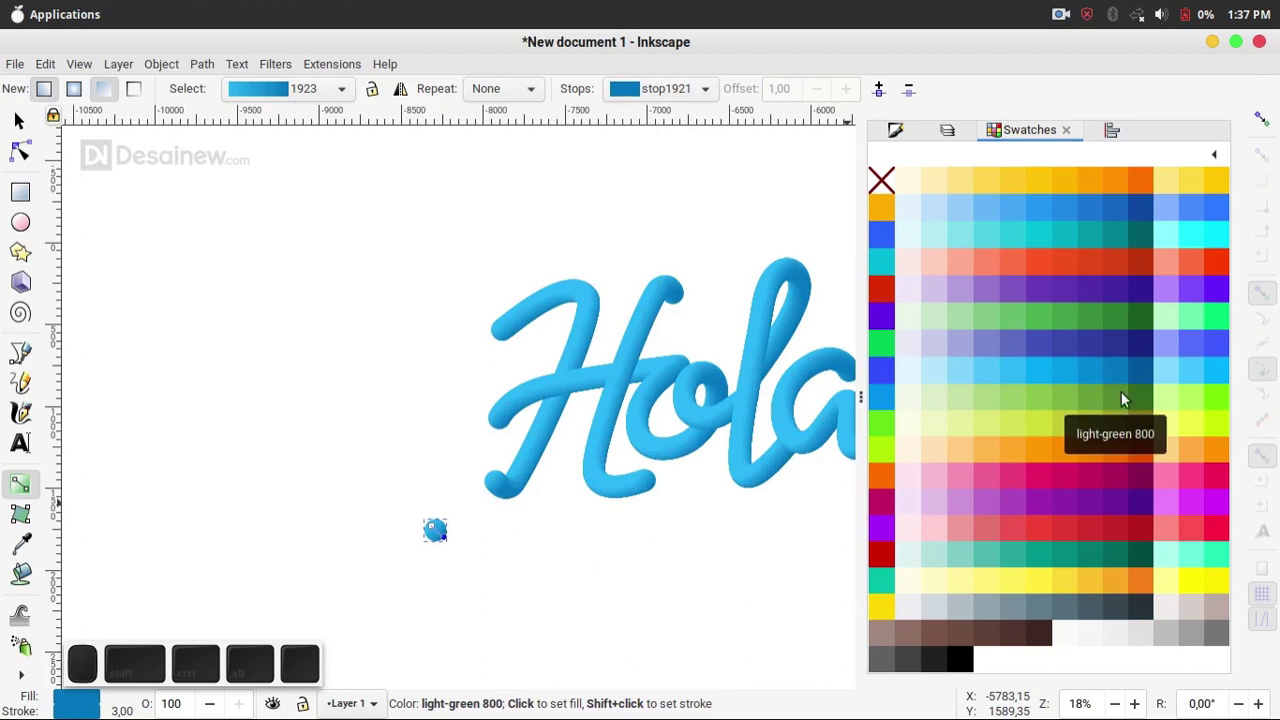
click(1142, 372)
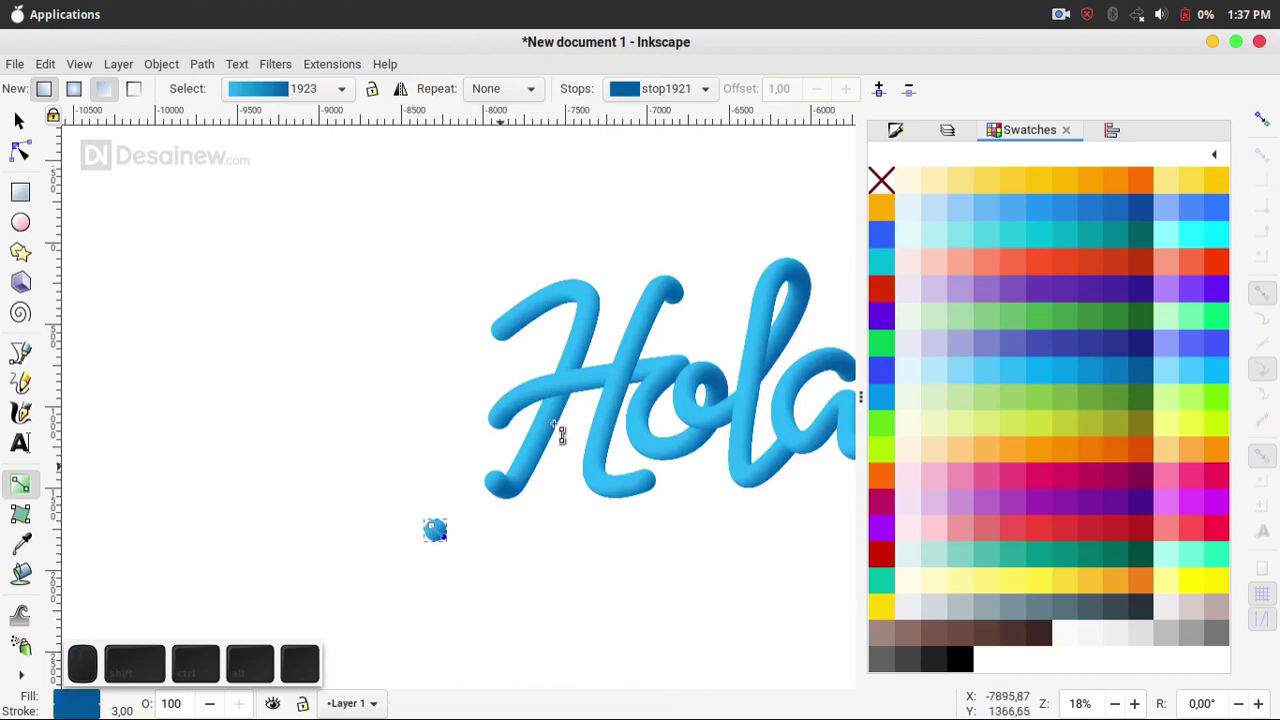
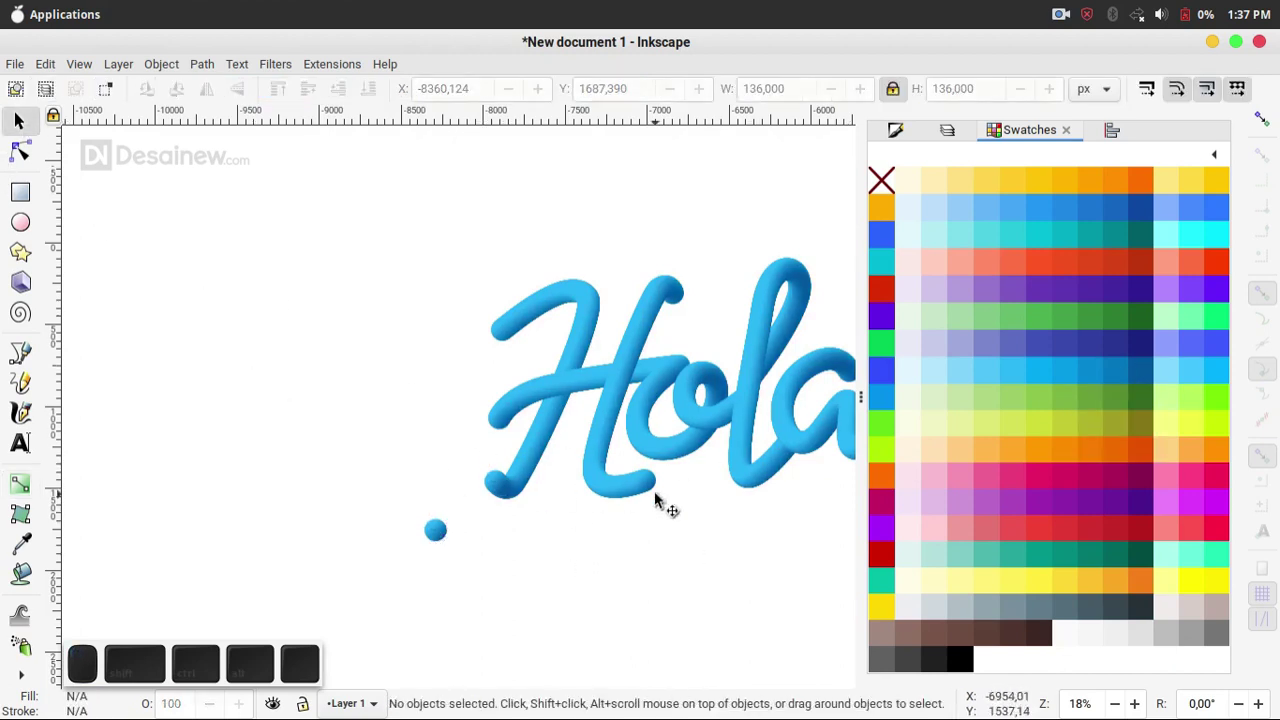
key(ctrl+z)
key(ctrl+z)
- Group all Hola letter pieces, draw a ~4020 px background square, and copy navy #031020 from Gpick
key(ctrl+z)
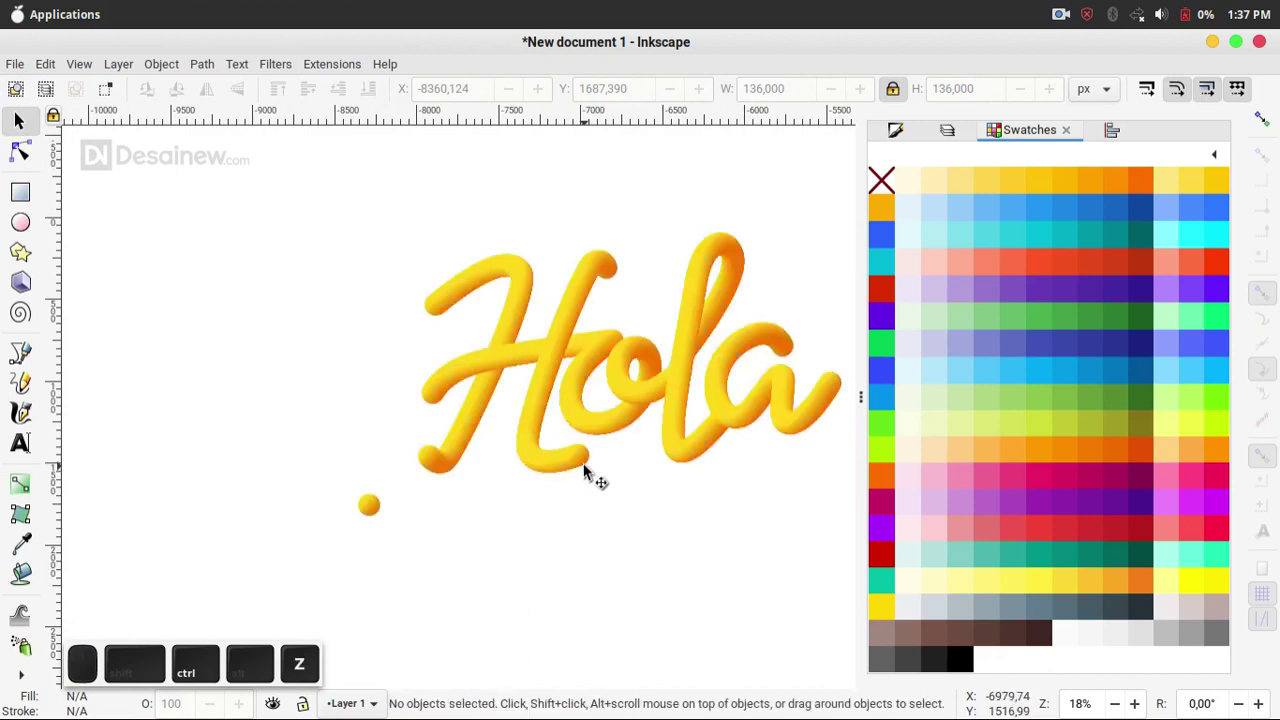
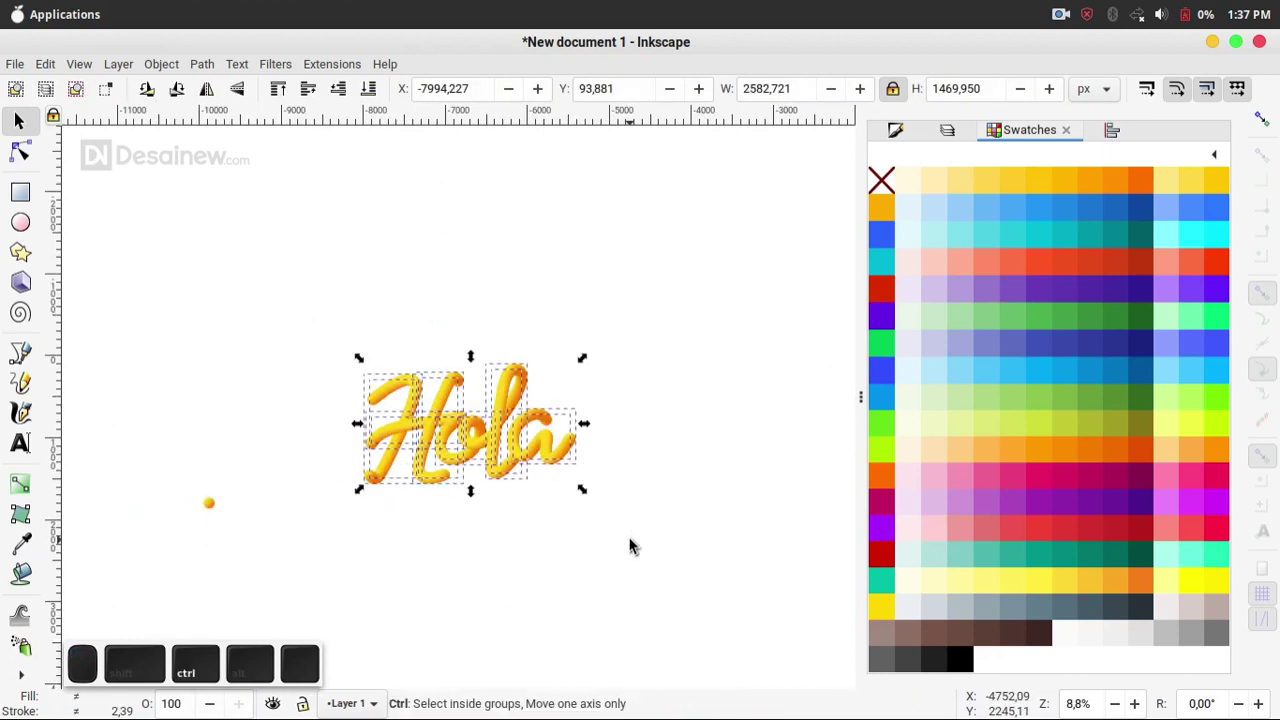
key(ctrl+g)
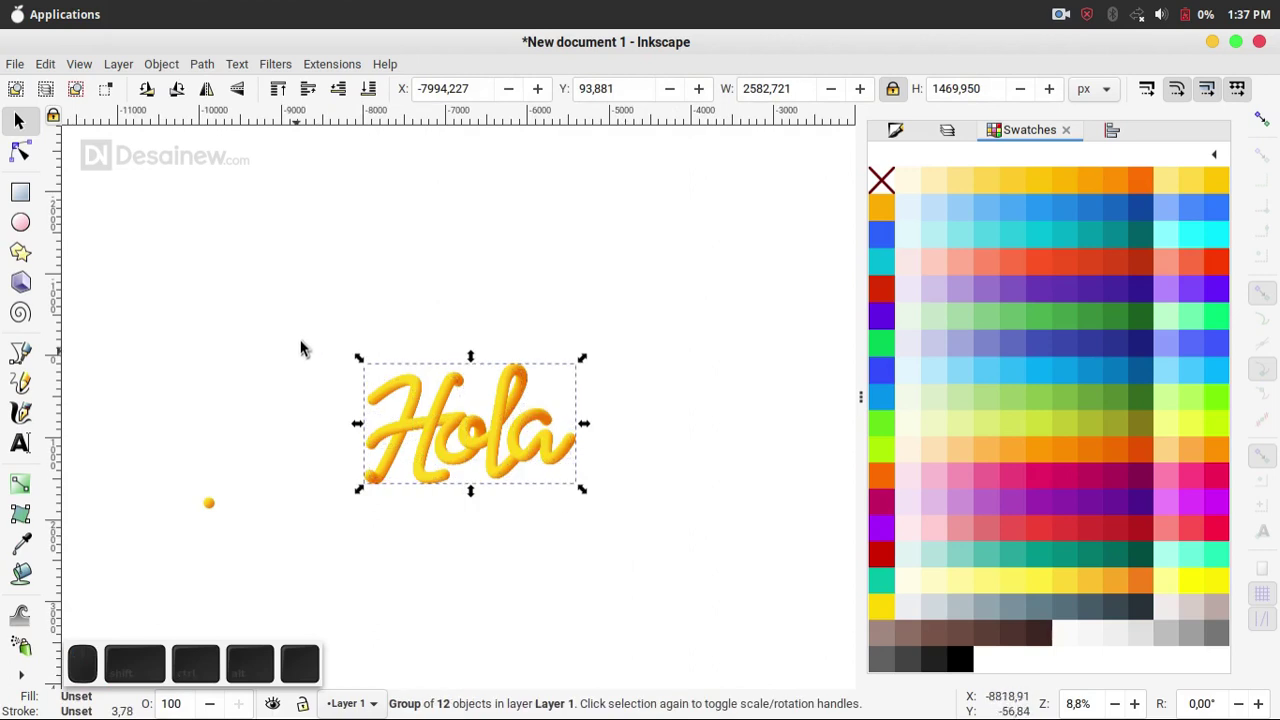
click(310, 337)
click(26, 192)
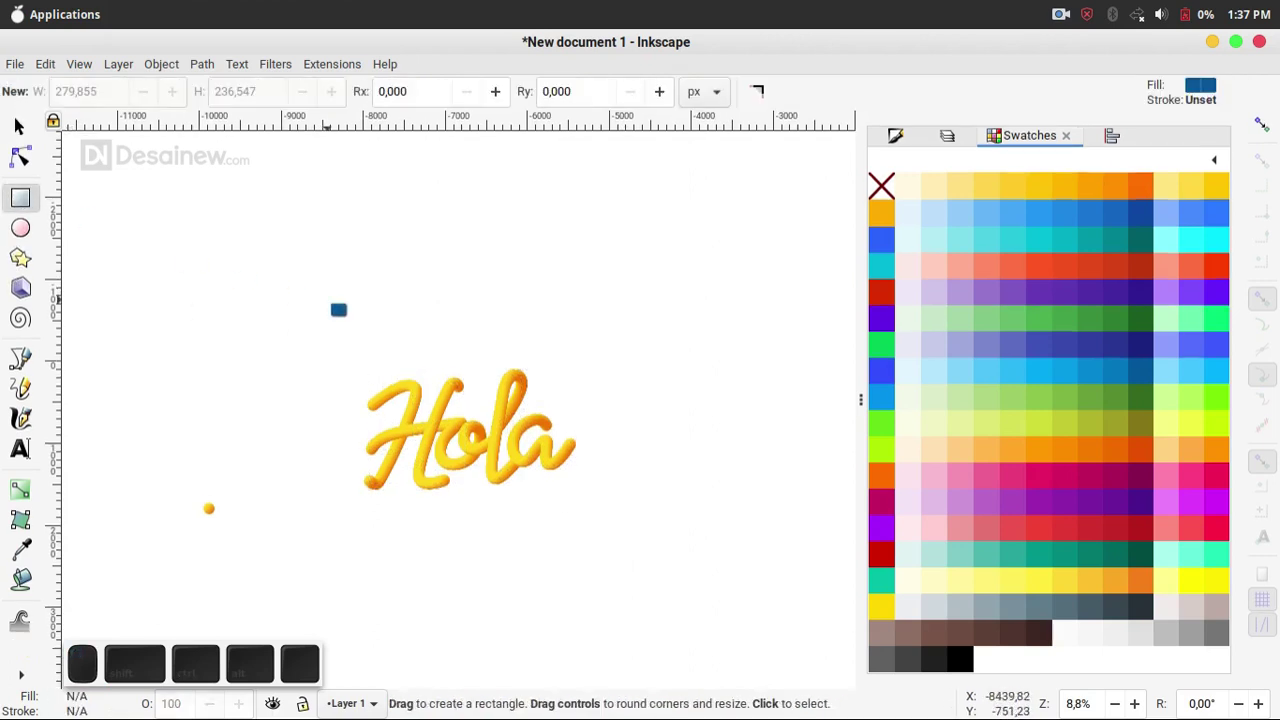
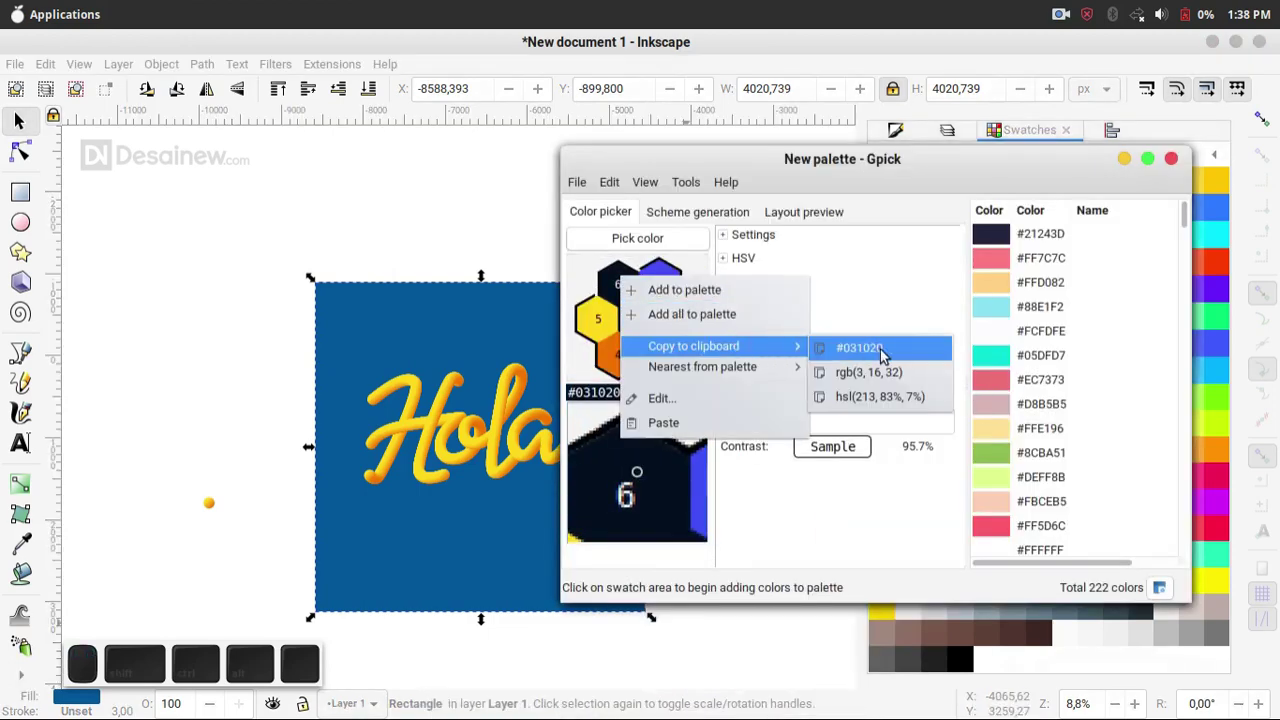
drag(905, 355, 1185, 154)
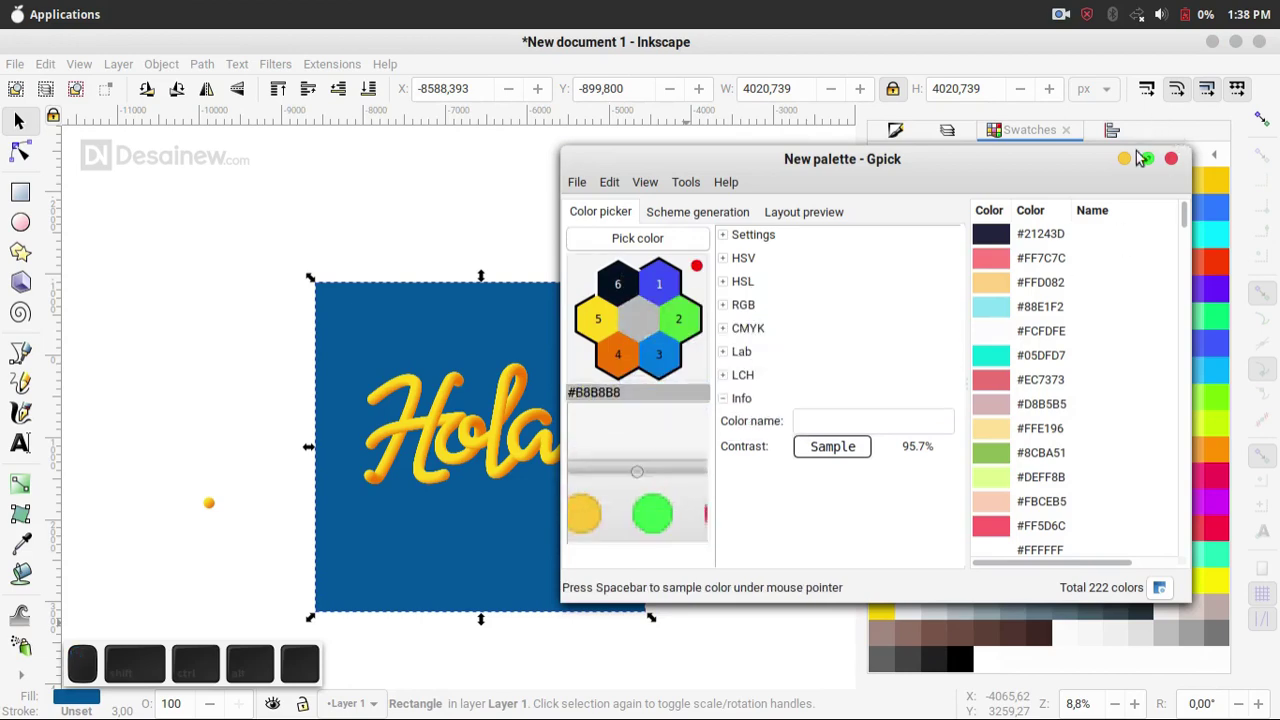
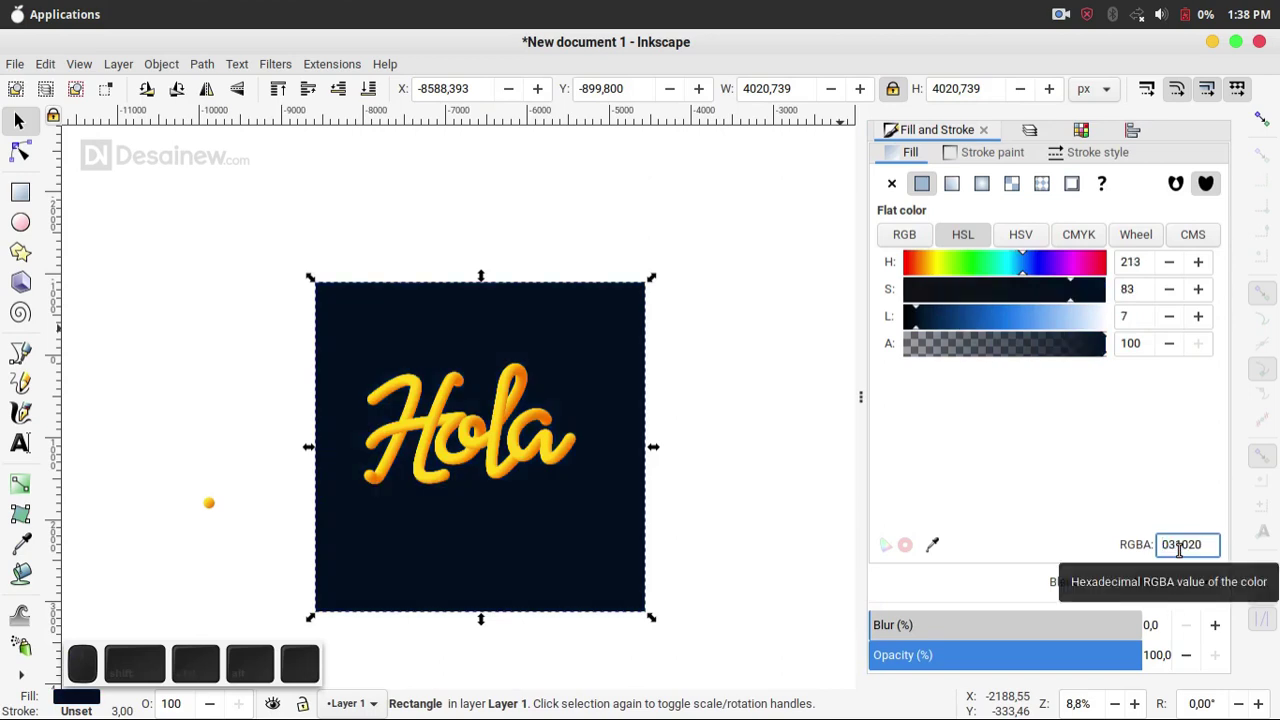
- Fill the square with navy 031020, centre the Hola group on it, and minimise Inkscape
click(737, 435)
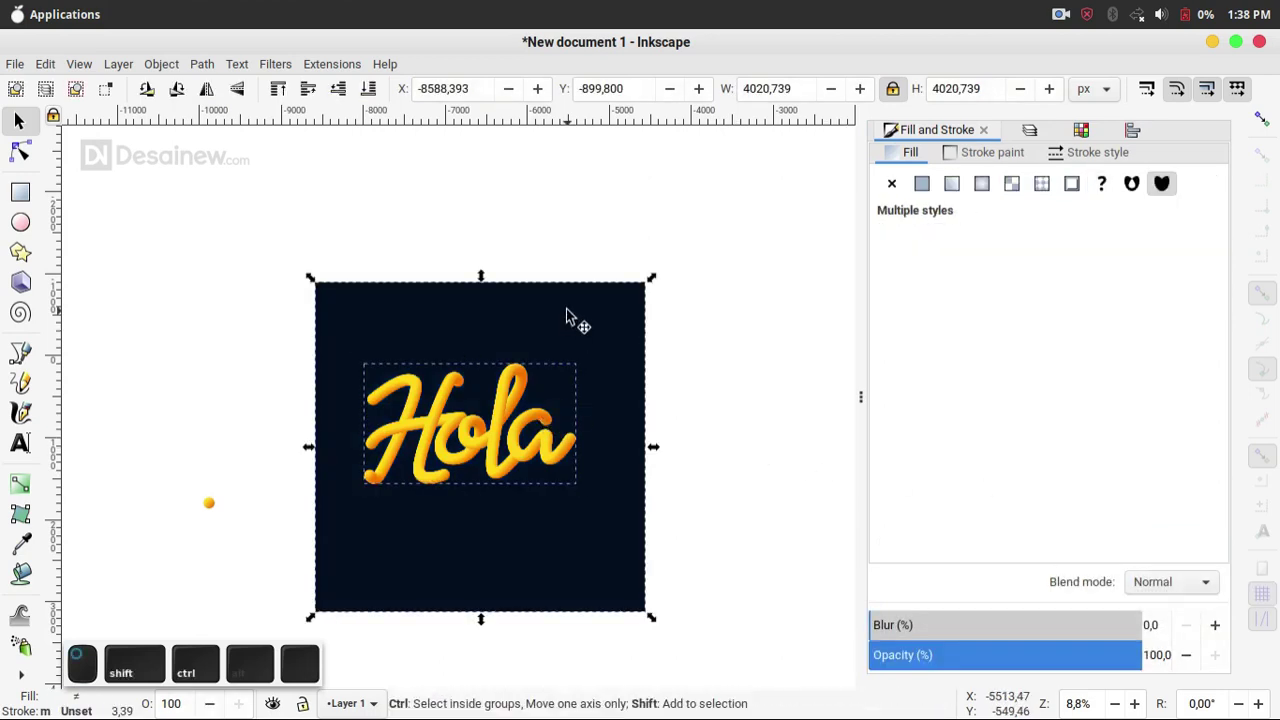
key(ctrl+shift+a)
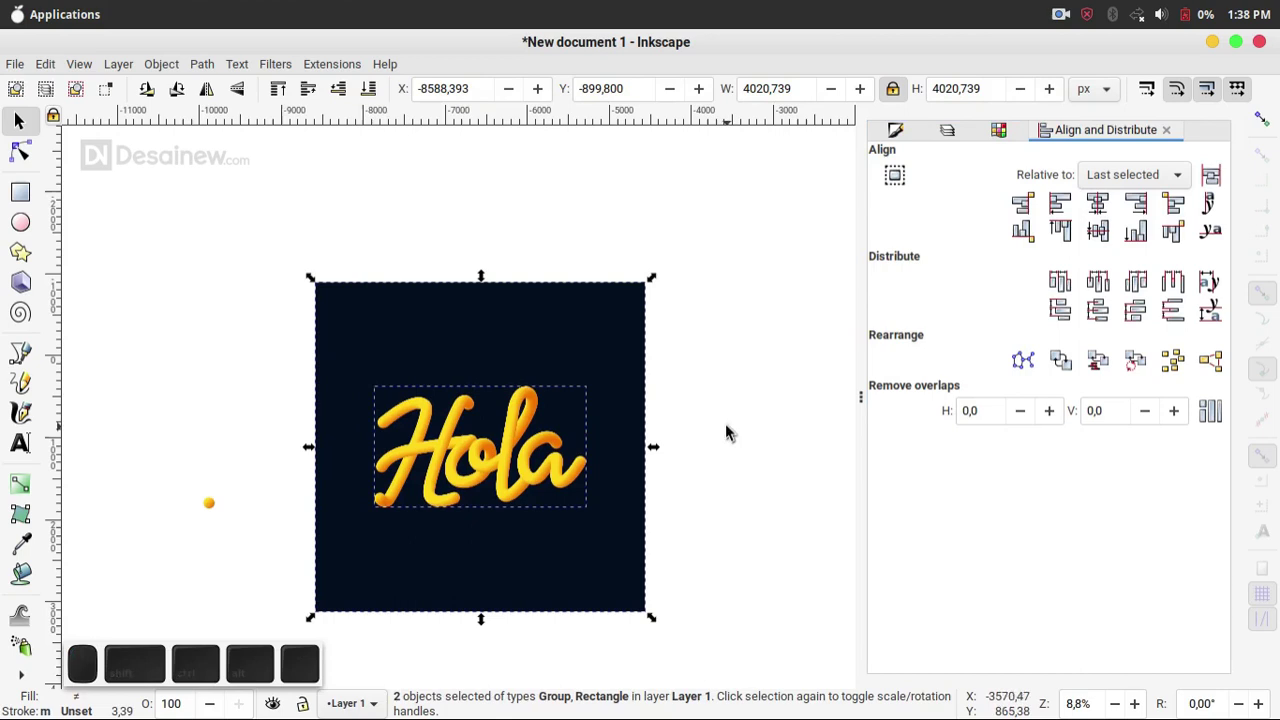
click(732, 427)
scroll(up, 3)
scroll(down, 3)
scroll(up, 3)
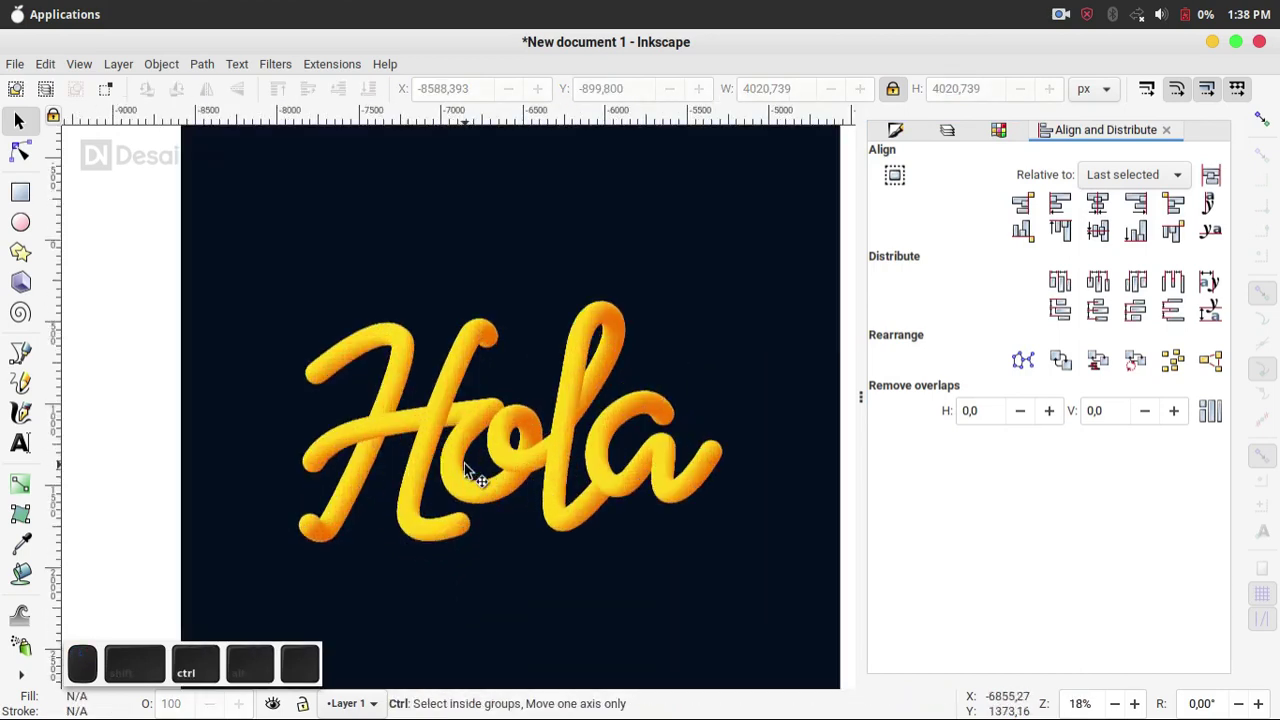
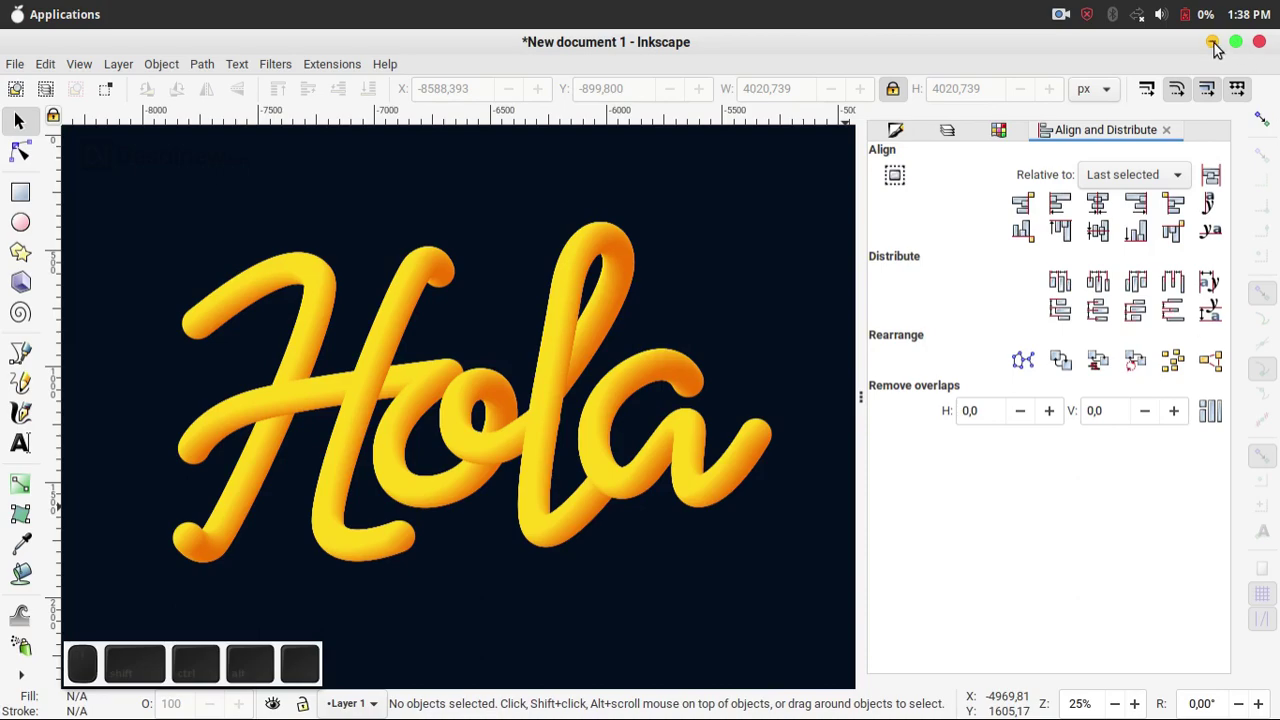
click(1219, 49)
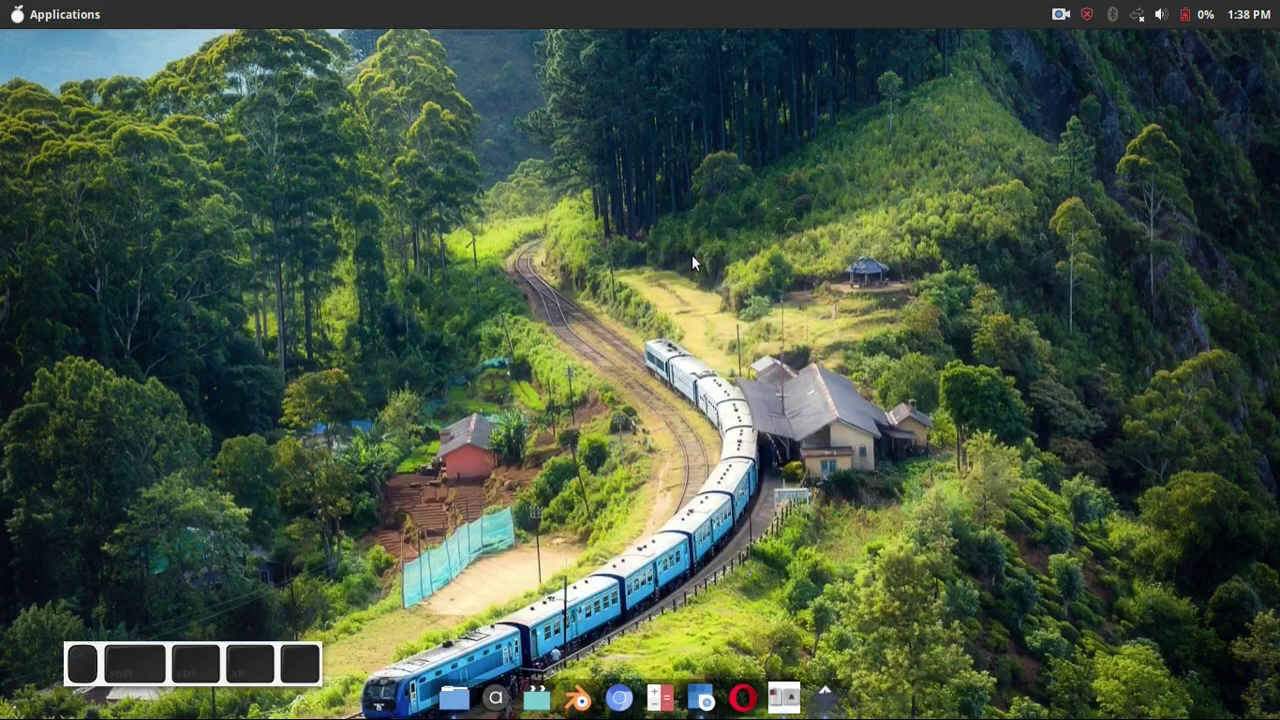